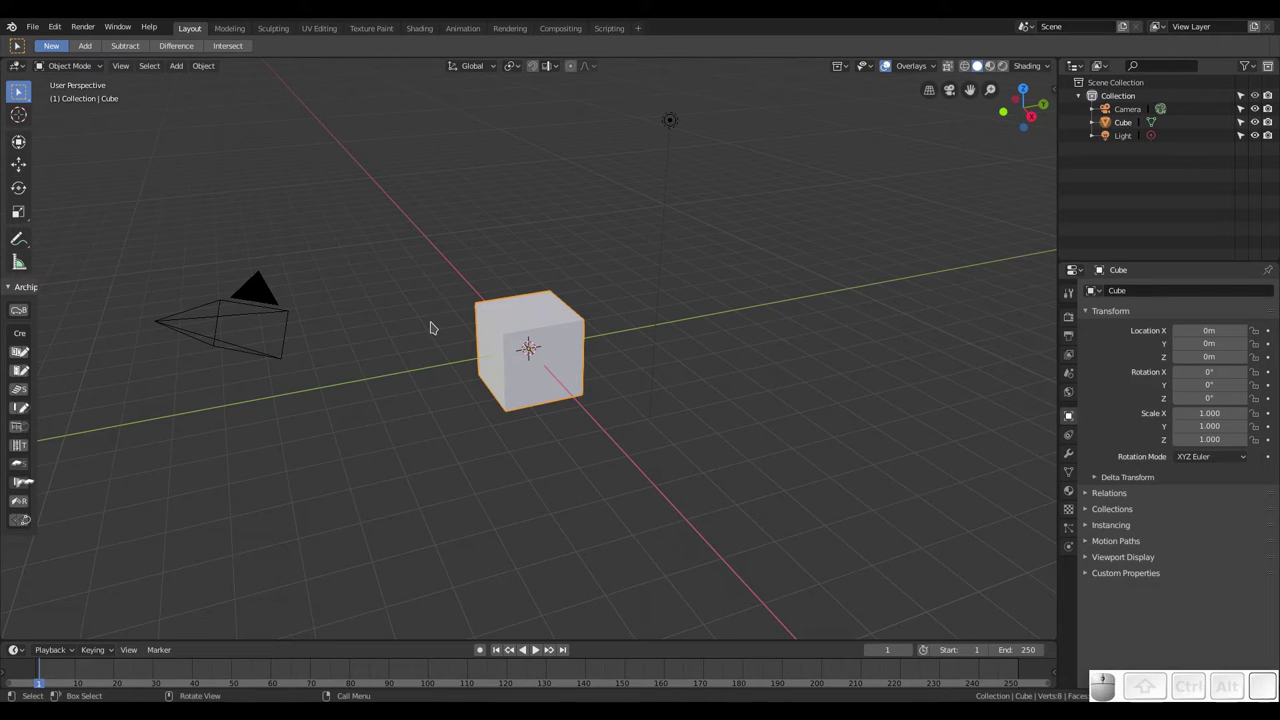
Search the F3 operator menu for 'auo' and dismiss it without choosing a command
{"action": "key", "text": "F3"}
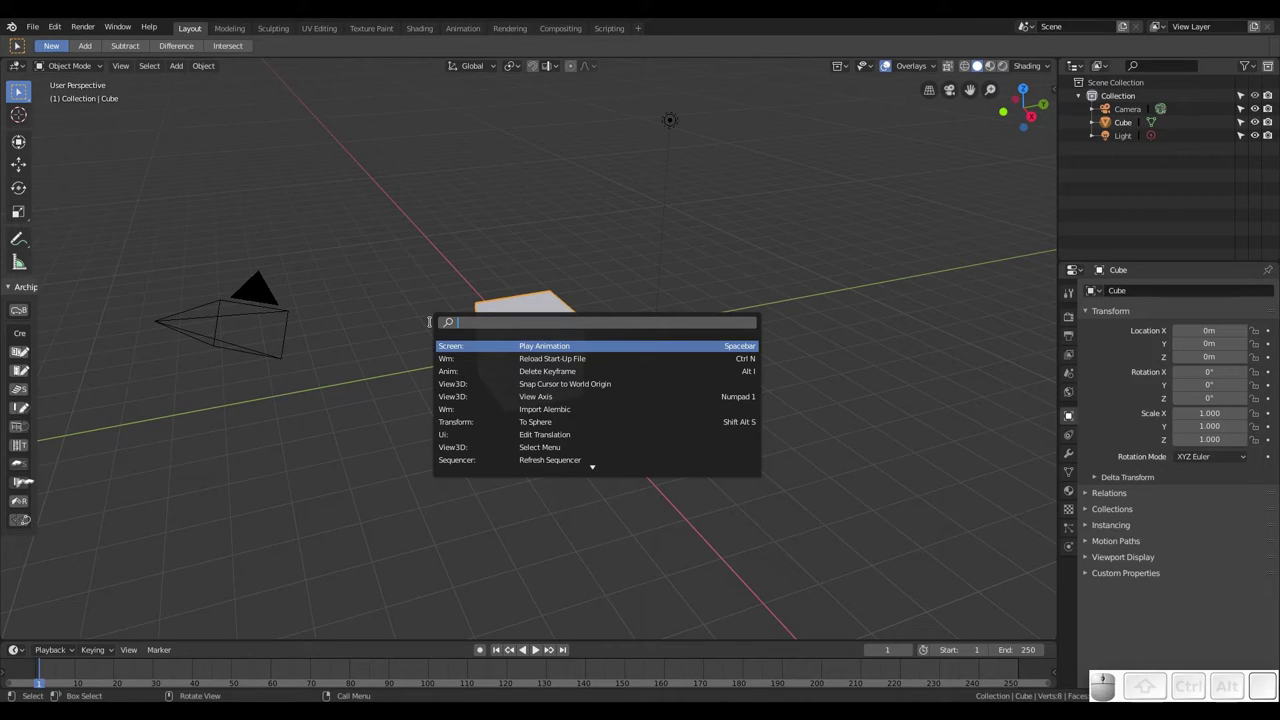
{"action": "key", "text": "a"}
{"action": "key", "text": "u"}
{"action": "key", "text": "o"}
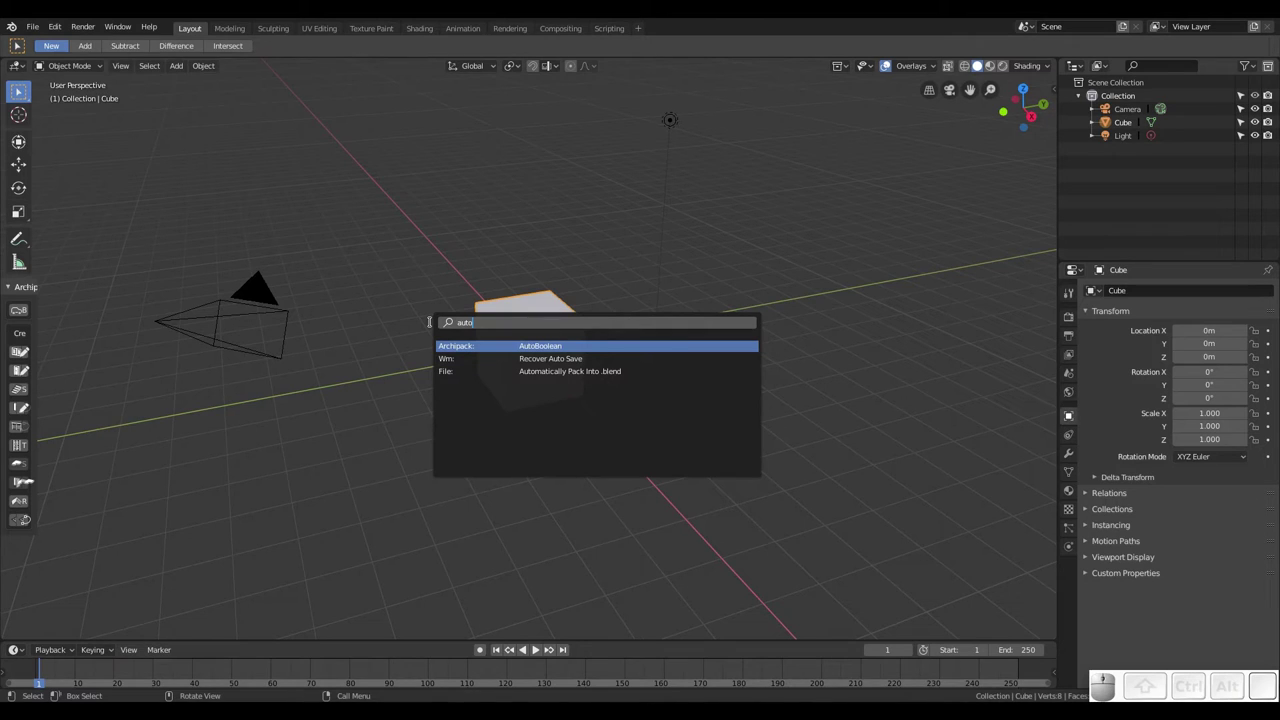
{"action": "key", "text": "Escape"}
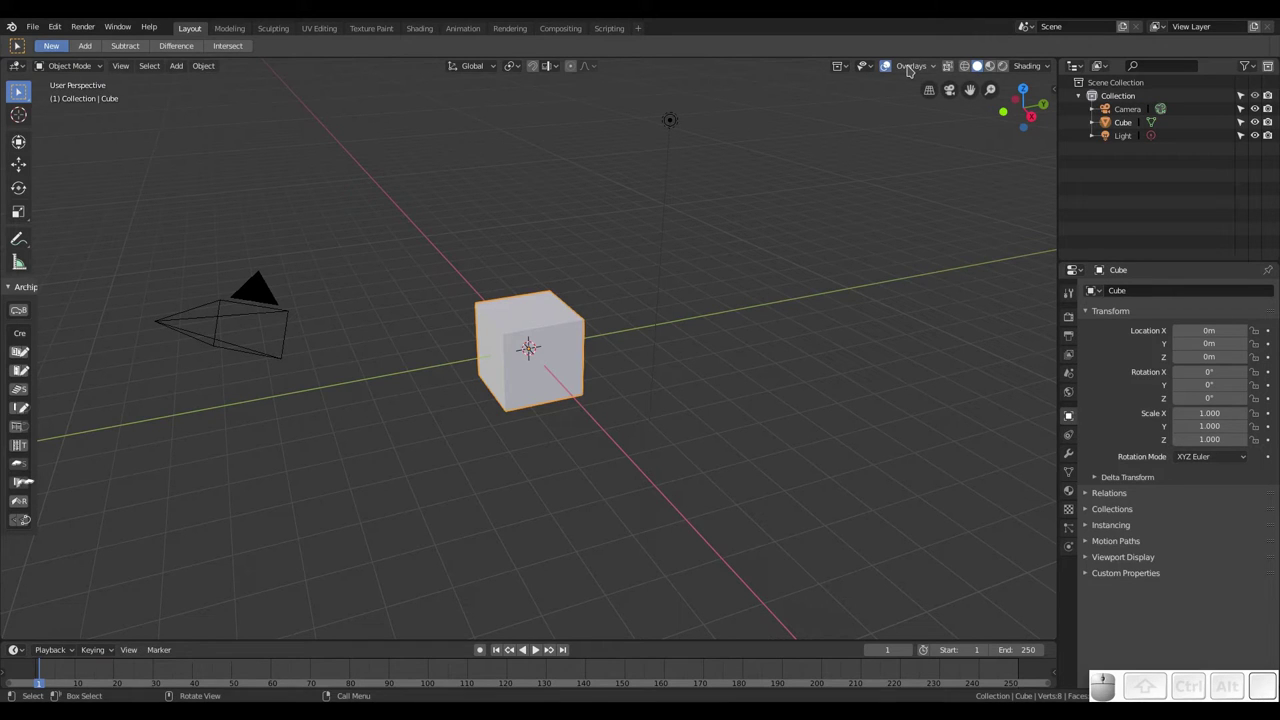
Hide and re-show the viewport overlays, then toggle the navigation gizmo in the Overlays popover
{"action": "left_click", "coordinate": [911, 66]}
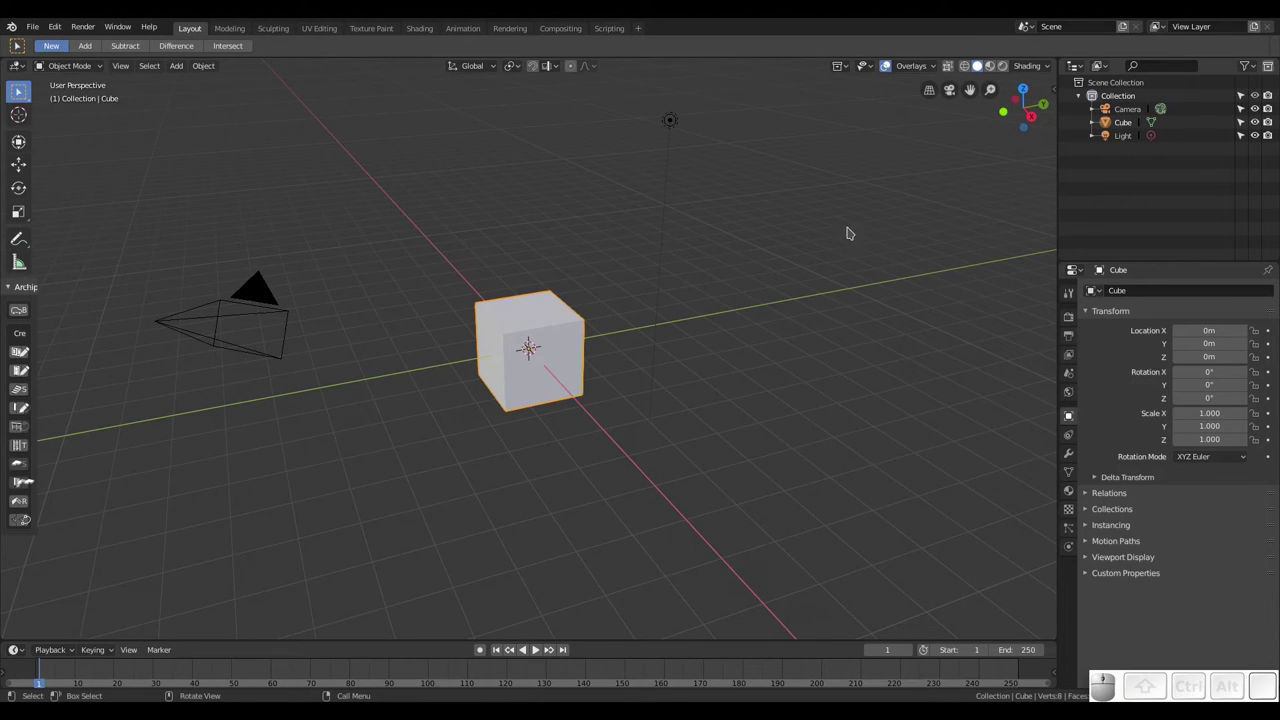
{"action": "double_click", "coordinate": [910, 66]}
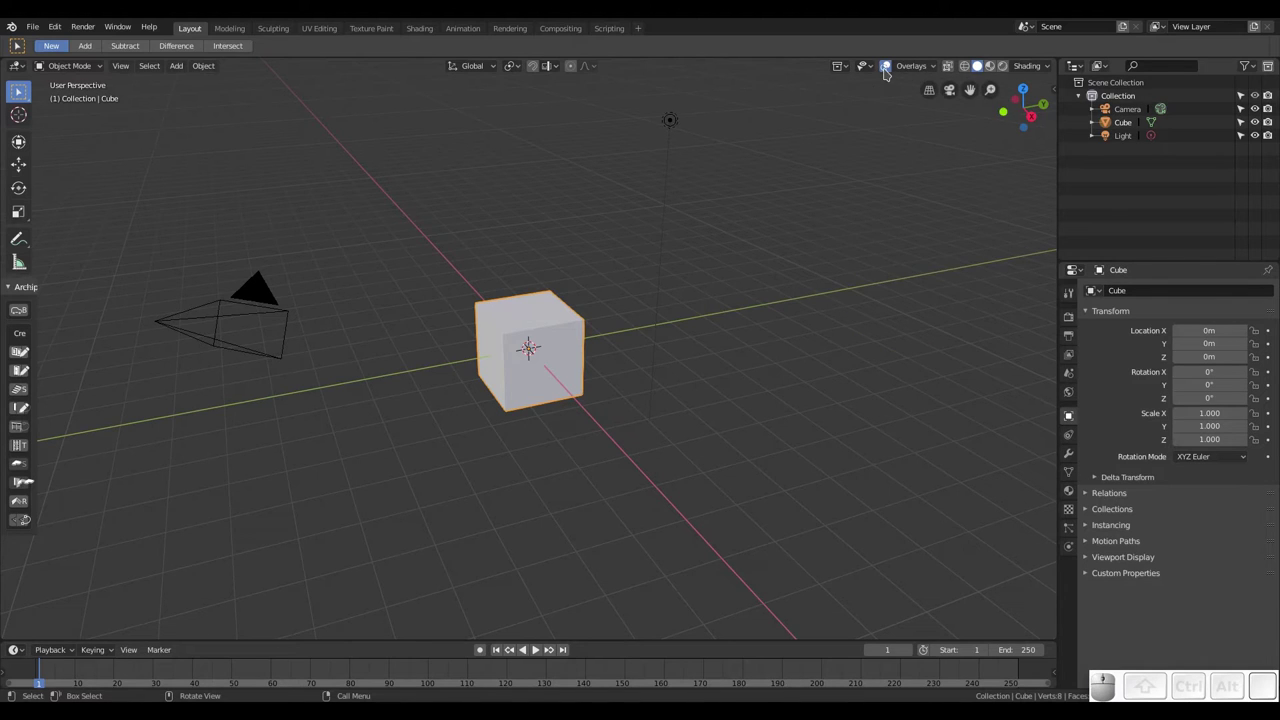
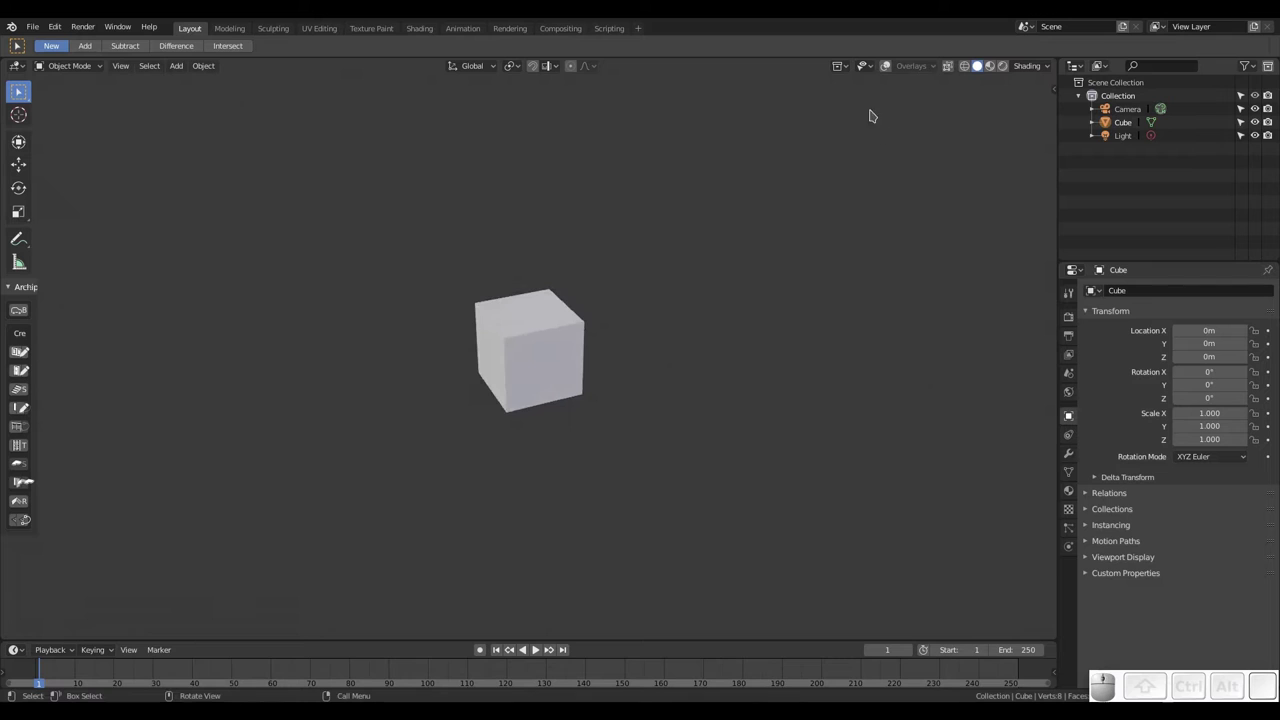
{"action": "left_click", "coordinate": [888, 71]}
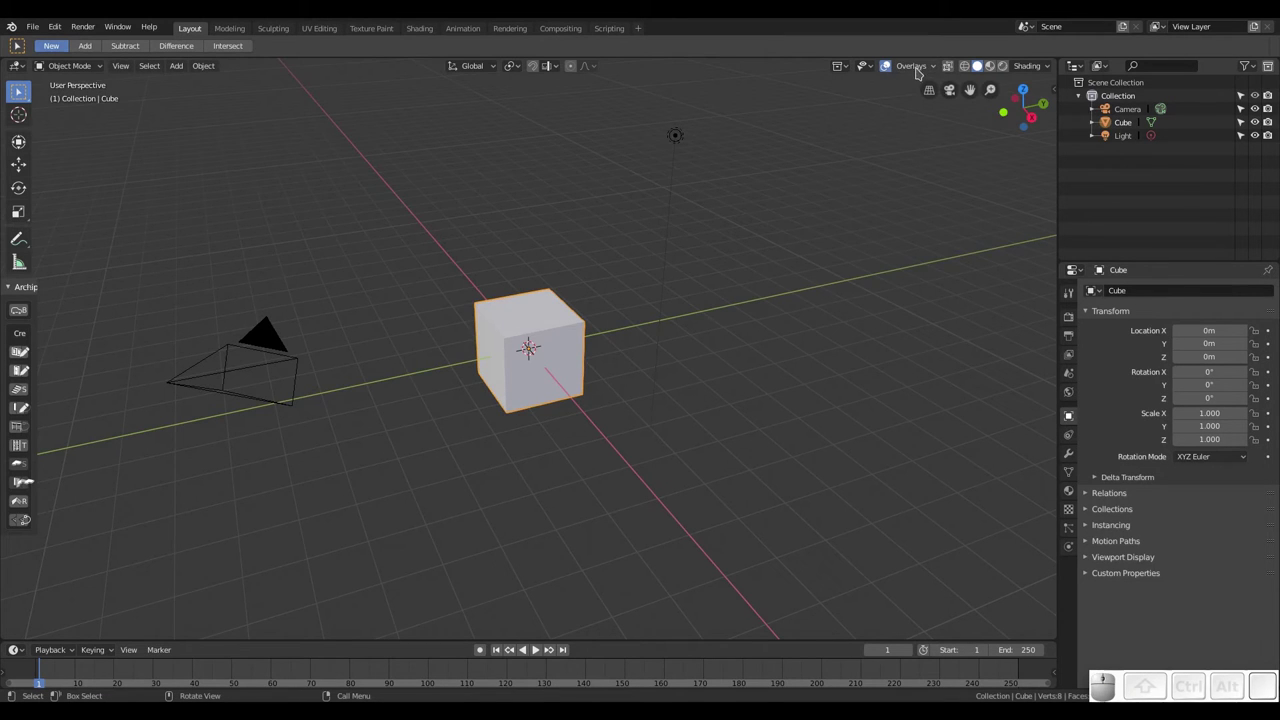
{"action": "left_click", "coordinate": [921, 64]}
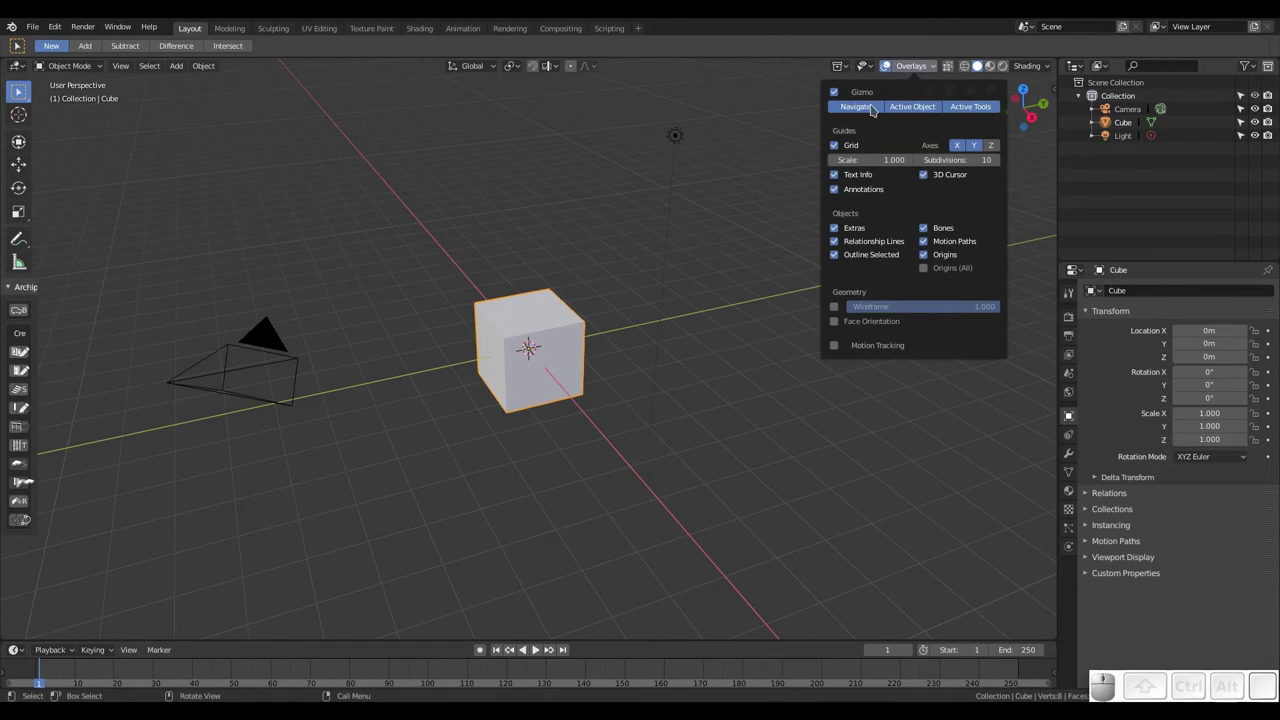
{"action": "left_click", "coordinate": [837, 96]}
{"action": "left_click", "coordinate": [837, 96]}
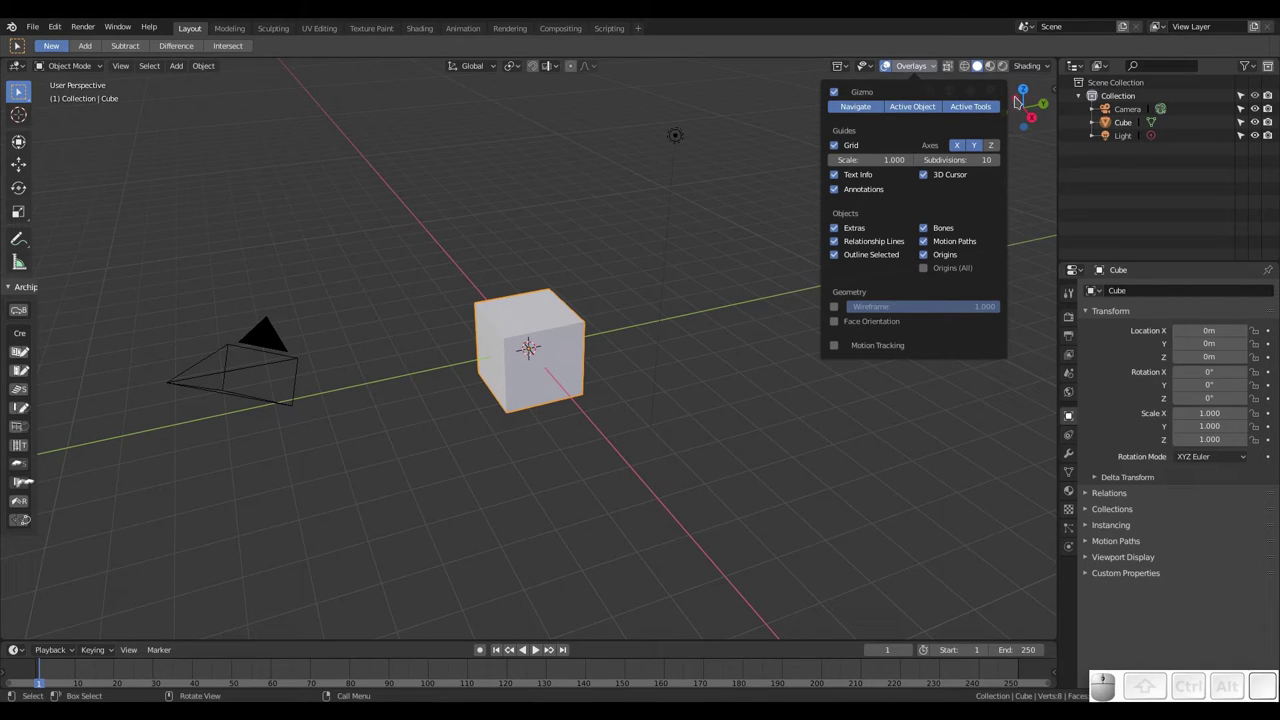
{"action": "left_click", "coordinate": [1033, 204]}
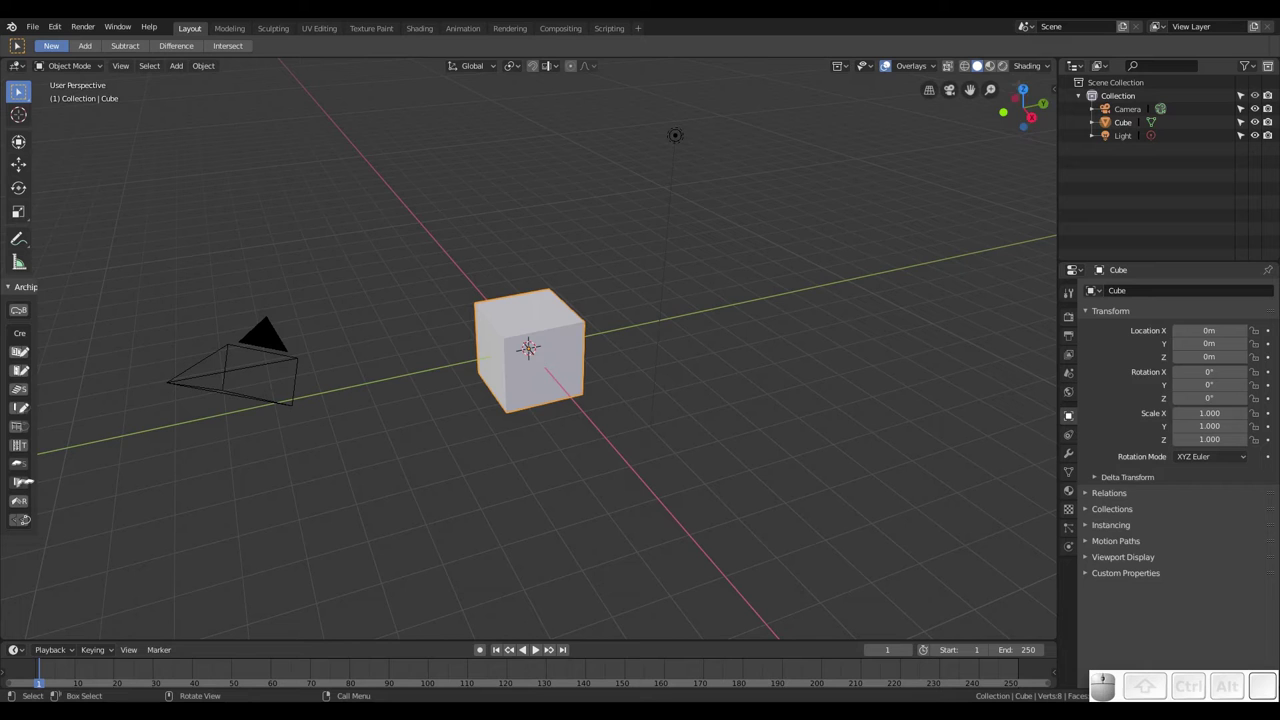
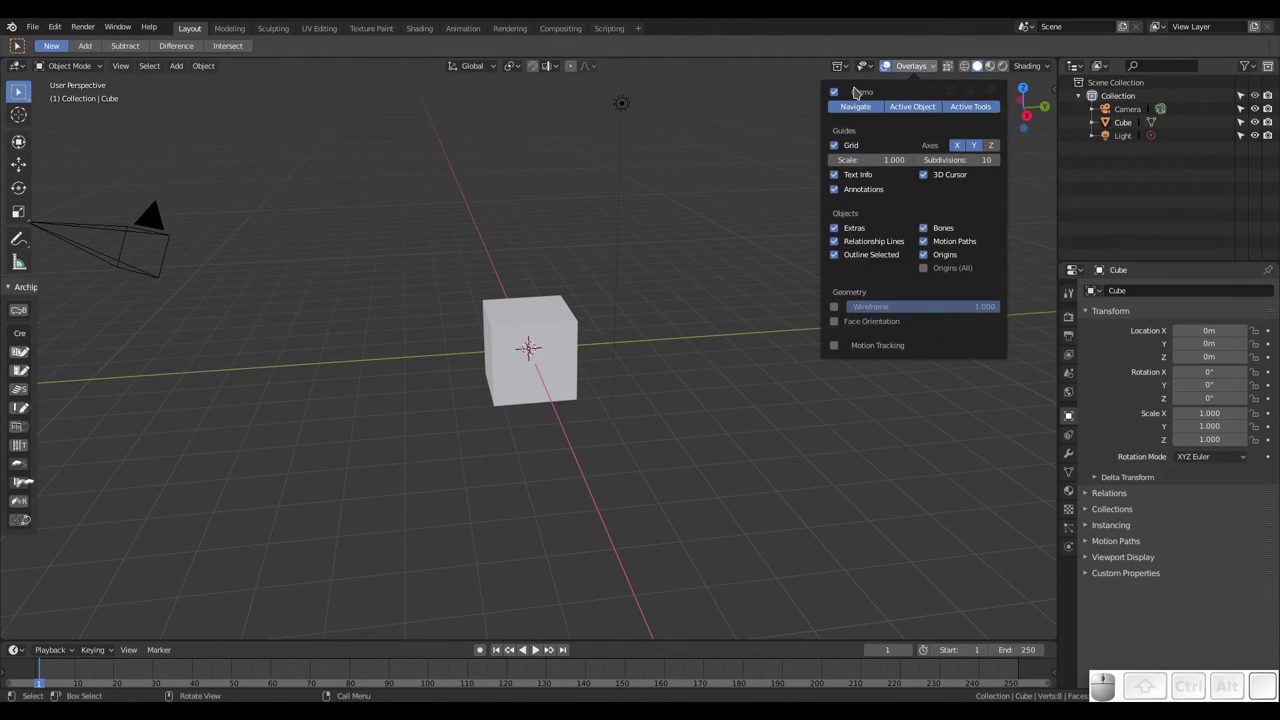
{"action": "left_click", "coordinate": [840, 92]}
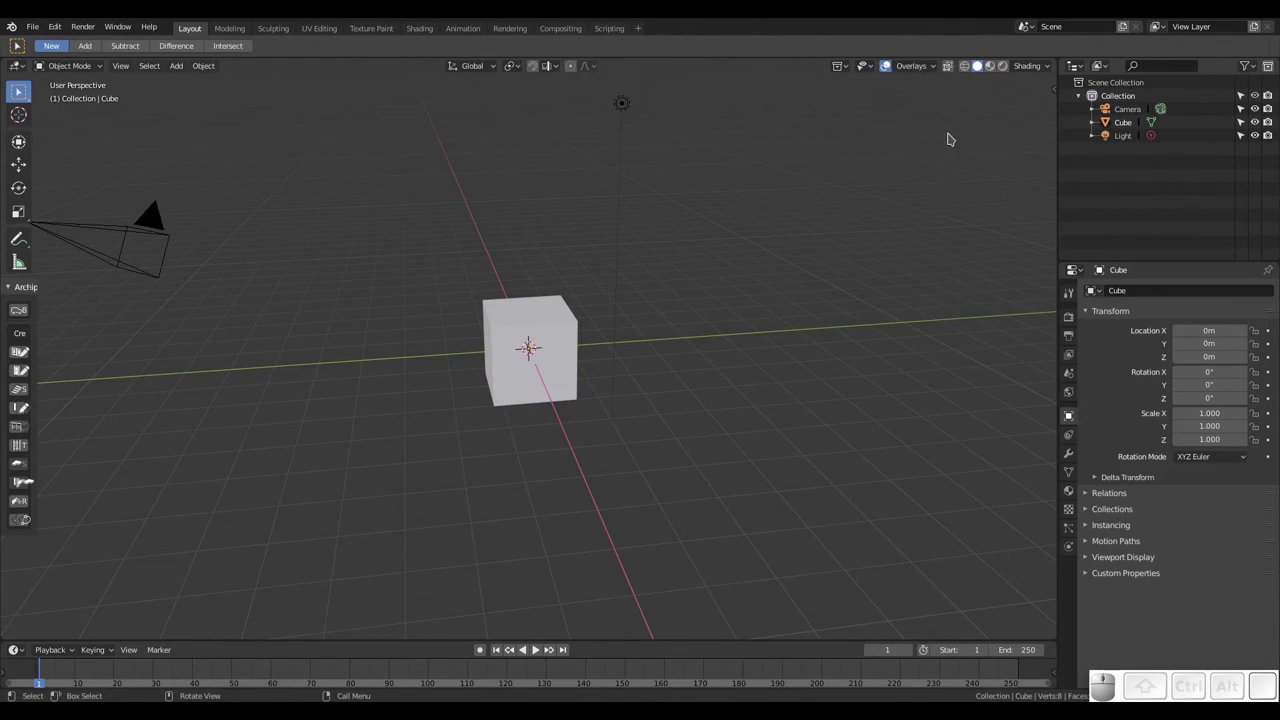
Change further display options in the viewport Overlays popover
{"action": "left_click", "coordinate": [893, 64]}
{"action": "left_click_drag", "start_coordinate": [887, 64], "coordinate": [917, 72]}
{"action": "left_click", "coordinate": [845, 95]}
{"action": "left_click", "coordinate": [839, 90]}
{"action": "left_click", "coordinate": [846, 106]}
{"action": "left_click", "coordinate": [900, 104]}
{"action": "left_click", "coordinate": [980, 105]}
{"action": "left_click", "coordinate": [921, 103]}
{"action": "left_click", "coordinate": [858, 108]}
{"action": "left_click", "coordinate": [913, 102]}
{"action": "left_click", "coordinate": [921, 108]}
{"action": "left_click", "coordinate": [969, 105]}
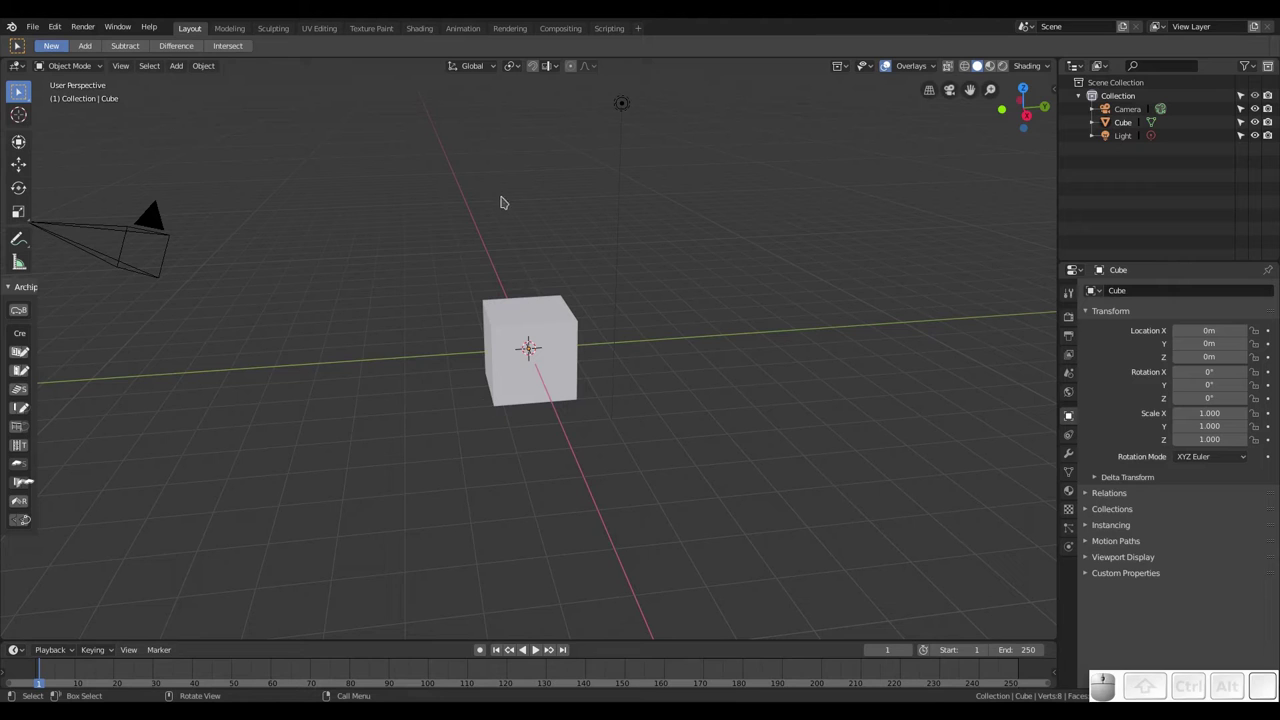
Toggle the floor Grid off and on and the 3D Cursor off and on in the Overlays popover
{"action": "left_click", "coordinate": [915, 62]}
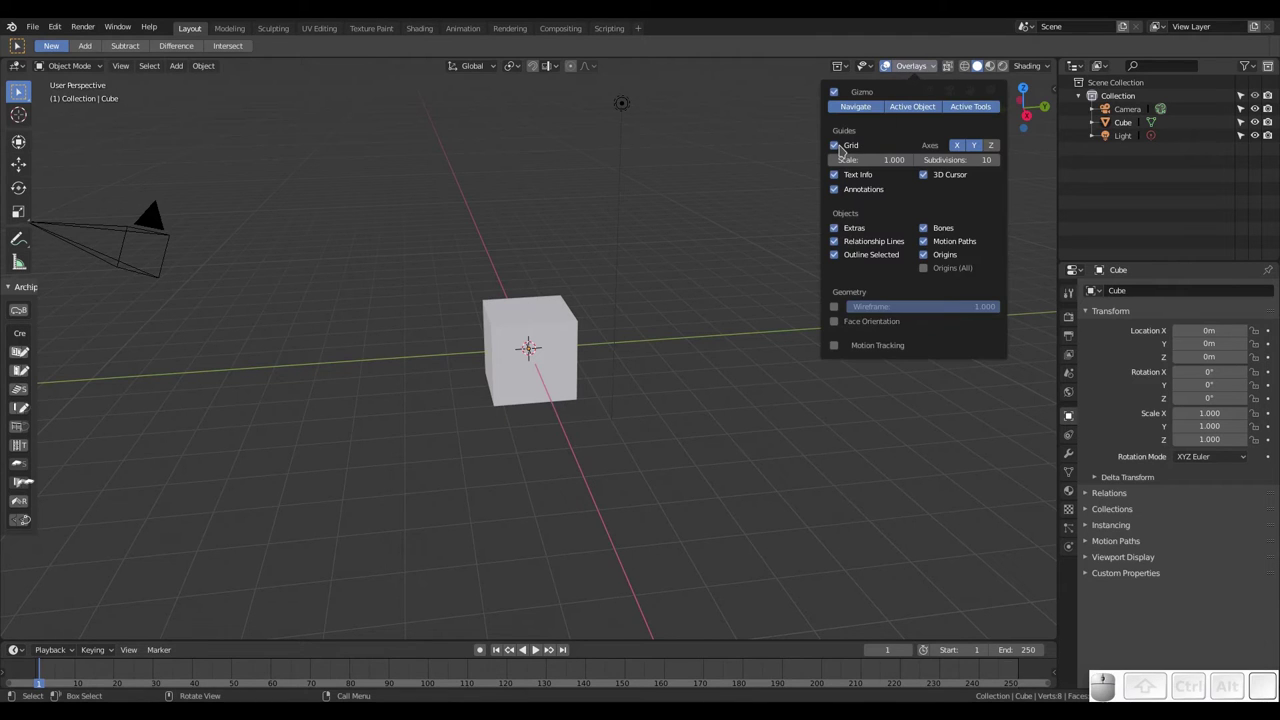
{"action": "left_click", "coordinate": [842, 145]}
{"action": "left_click", "coordinate": [842, 145]}
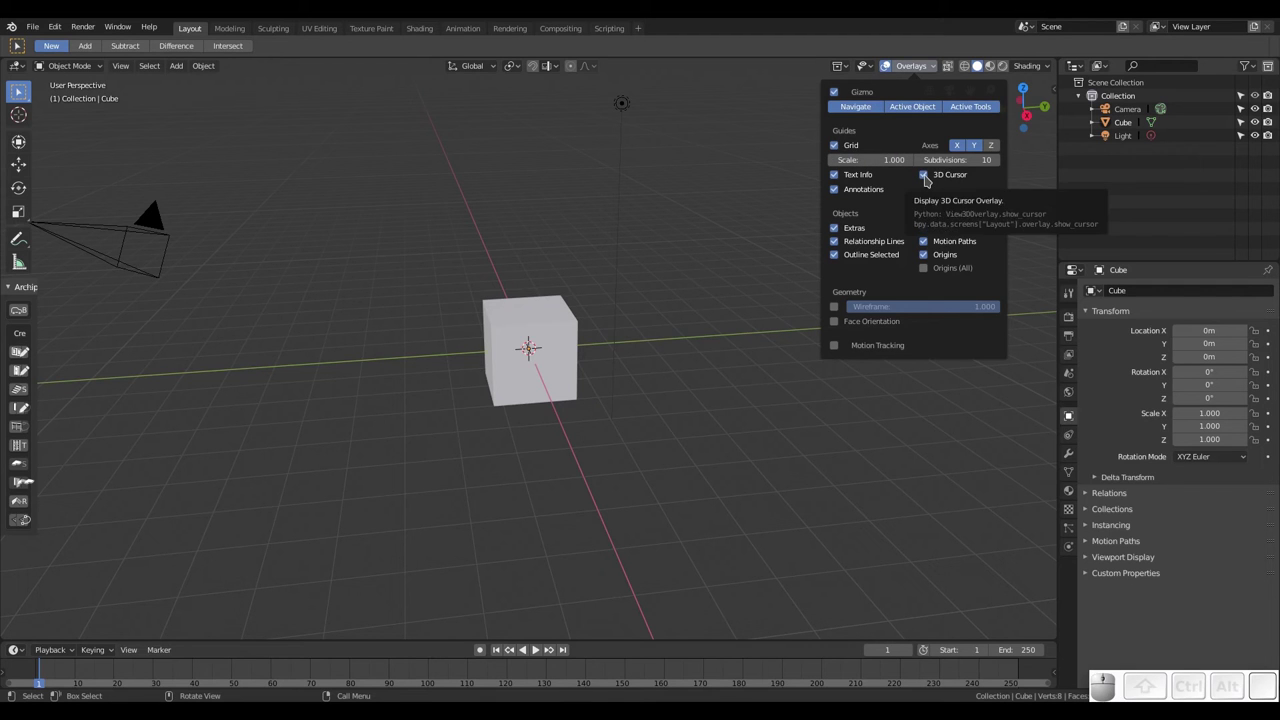
{"action": "left_click", "coordinate": [928, 176]}
{"action": "left_click", "coordinate": [928, 176]}
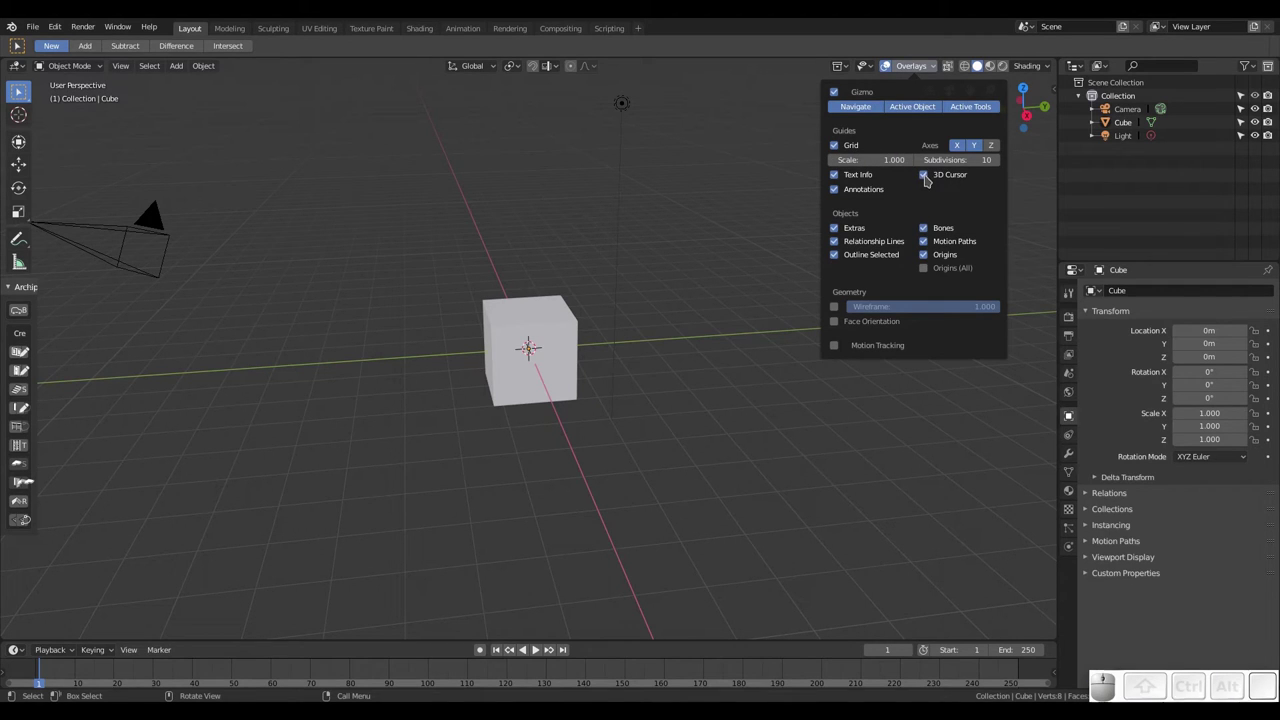
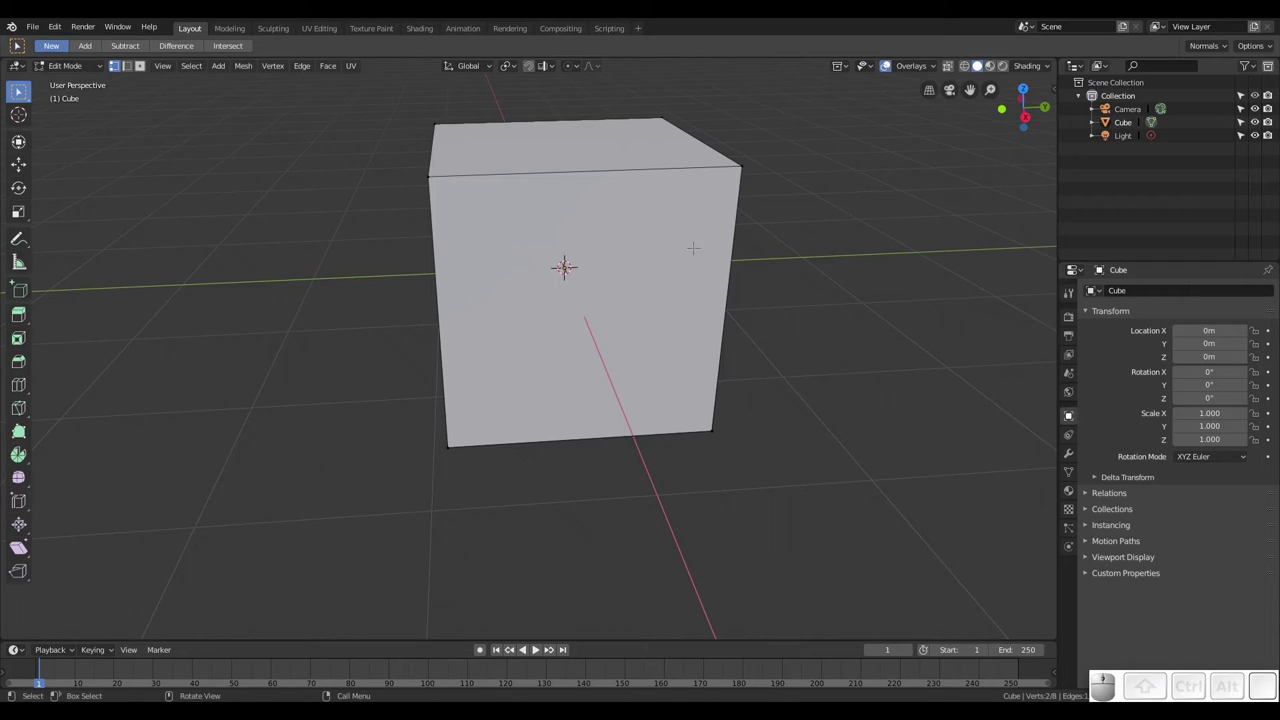
Return the cube from Edit Mode to Object Mode
{"action": "key", "text": "Tab"}
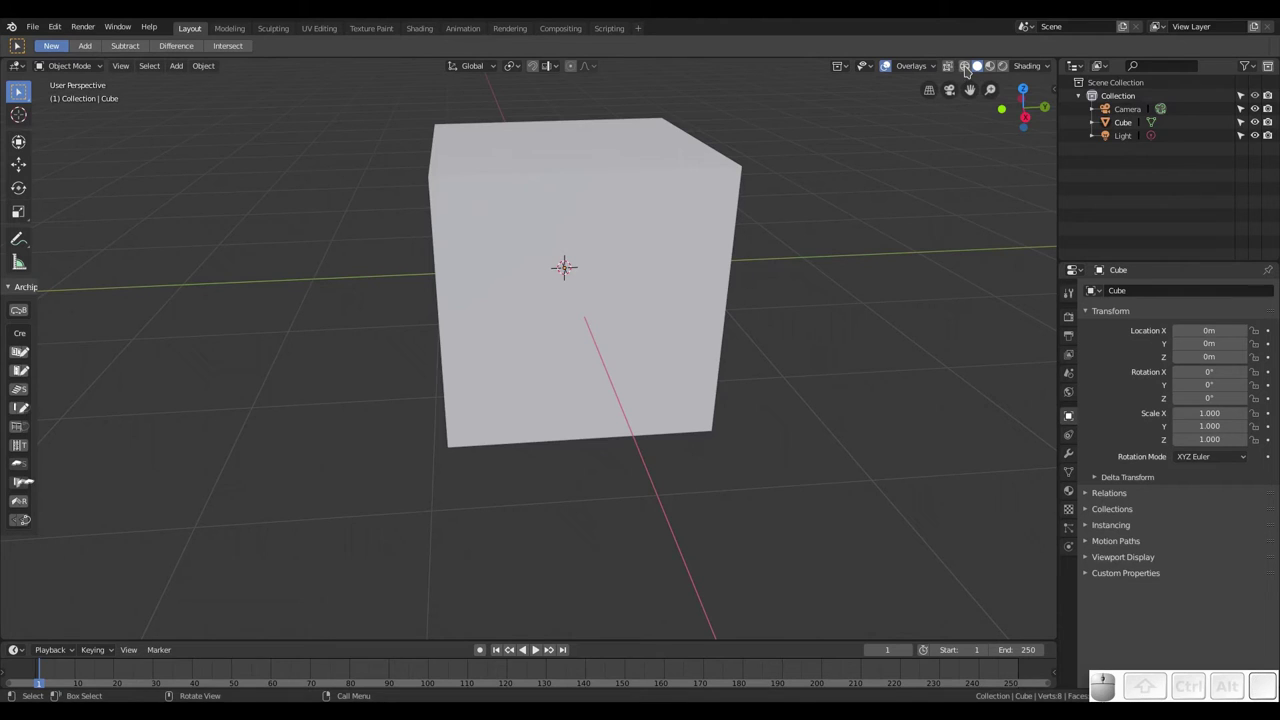
Switch the viewport to Wireframe shading and add a Suzanne monkey mesh
{"action": "left_click", "coordinate": [968, 66]}
{"action": "middle_click", "coordinate": [660, 261]}
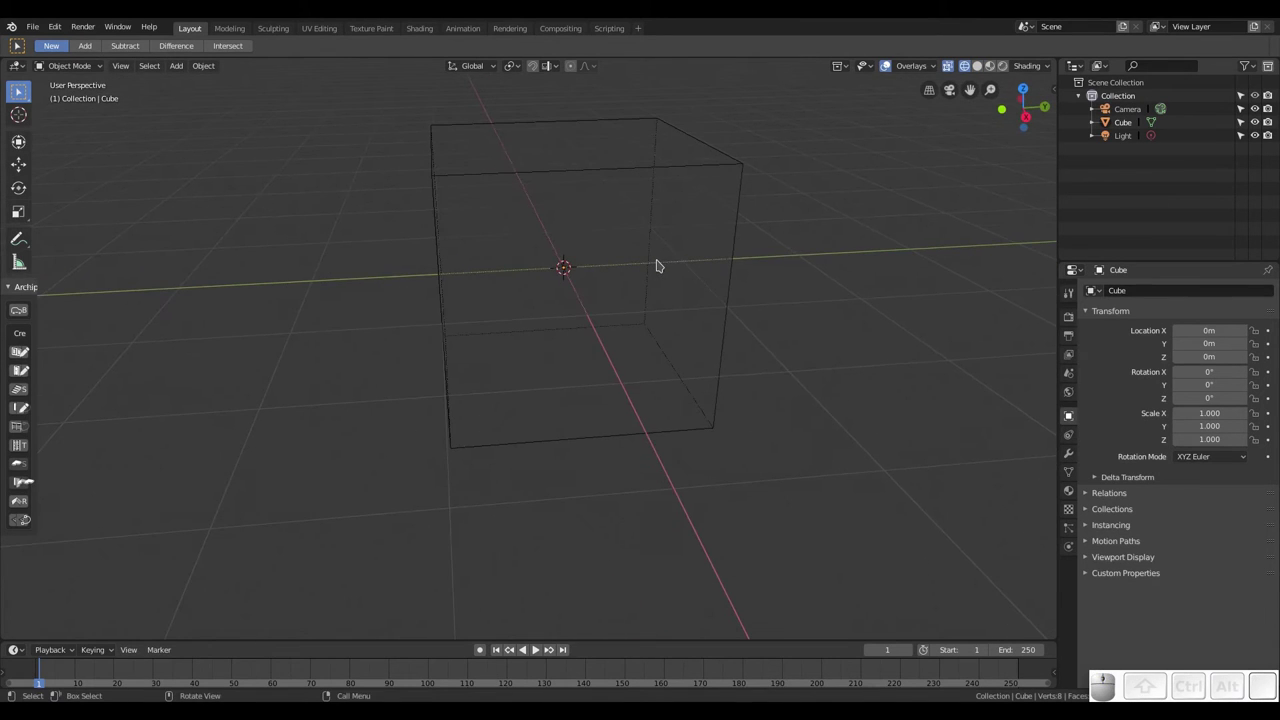
{"action": "key", "text": "shift+a"}
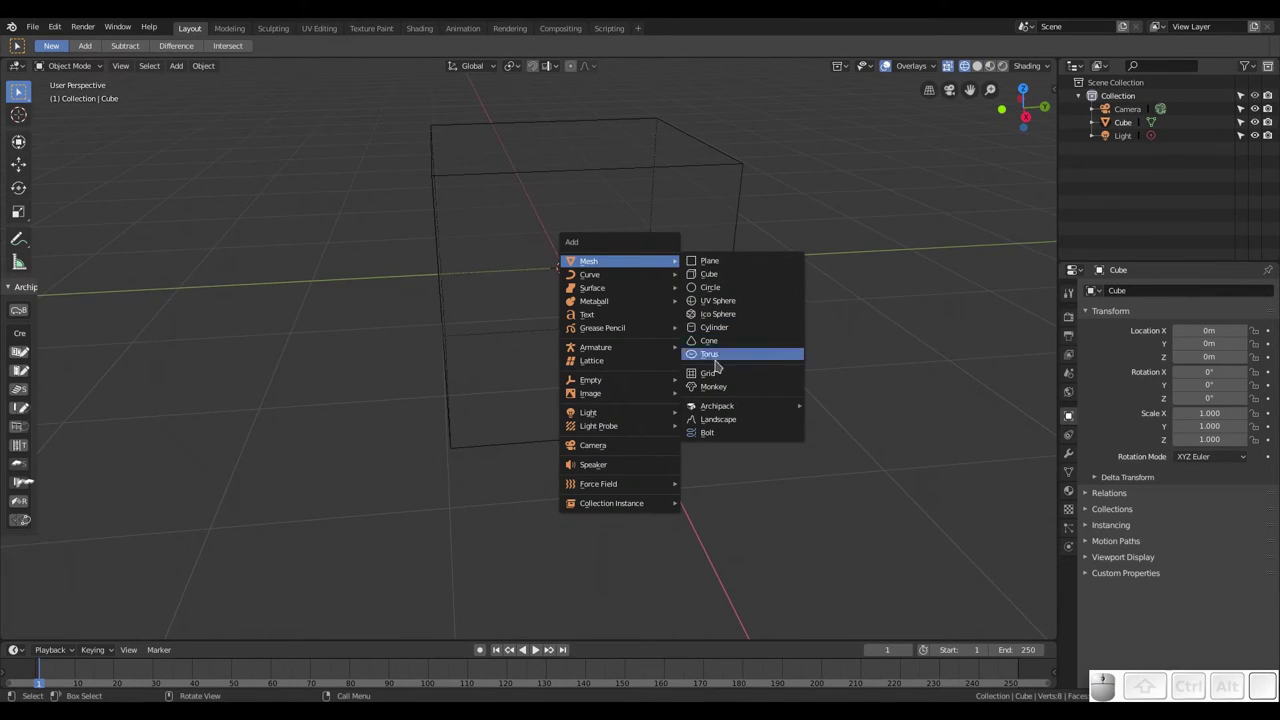
{"action": "left_click", "coordinate": [721, 387]}
Move Suzanne to sit beside the cube and orbit around the scene to check placement
{"action": "left_click_drag", "start_coordinate": [618, 286], "coordinate": [540, 270]}
{"action": "key", "text": "g"}
{"action": "left_click", "coordinate": [791, 253]}
{"action": "left_click_drag", "start_coordinate": [776, 254], "coordinate": [699, 274]}
{"action": "scroll", "scroll_direction": "down", "scroll_amount": 3}
{"action": "left_click_drag", "start_coordinate": [697, 273], "coordinate": [673, 356]}
{"action": "left_click_drag", "start_coordinate": [674, 356], "coordinate": [749, 257]}
{"action": "scroll", "scroll_direction": "up", "scroll_amount": 3}
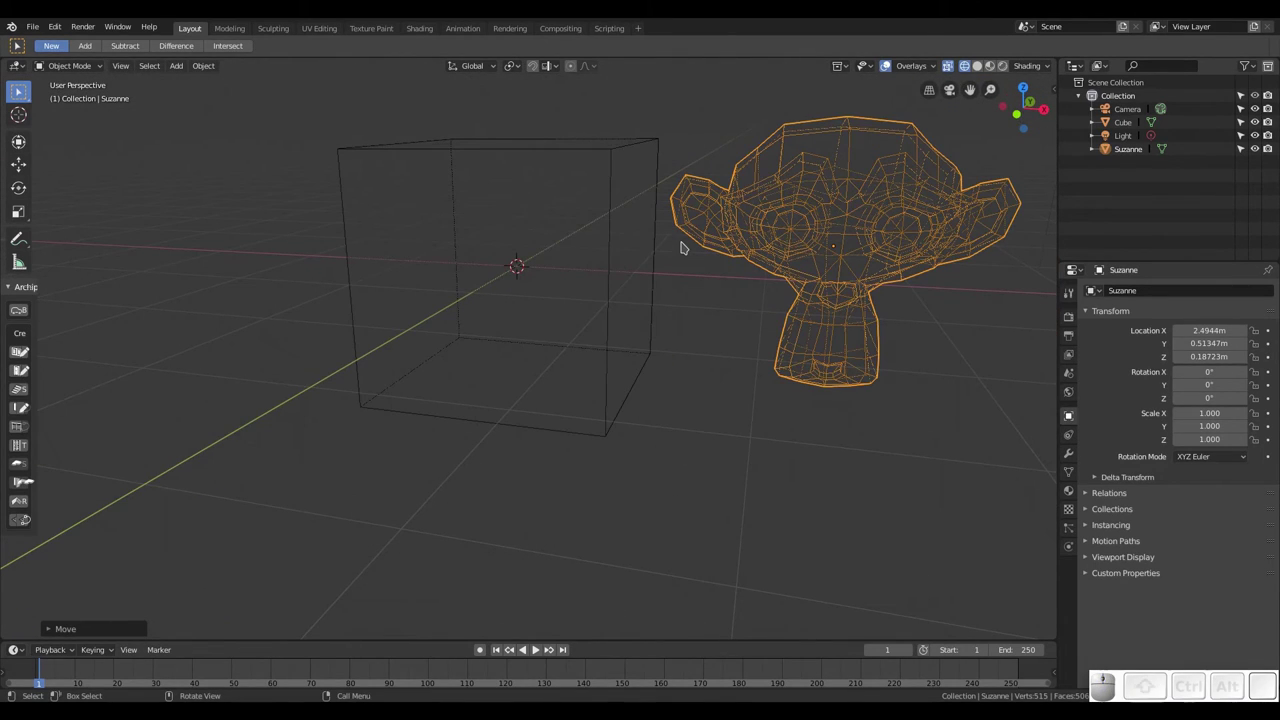
{"action": "key", "text": "F12"}
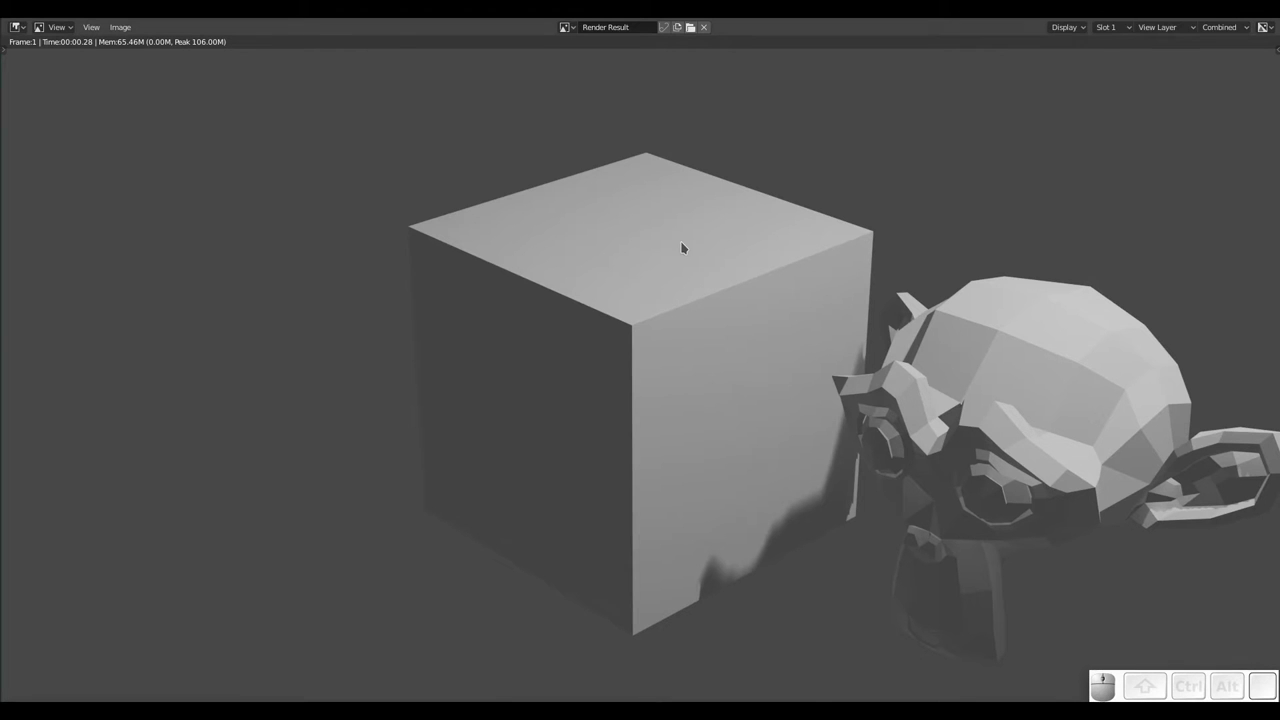
{"action": "key", "text": "Escape"}
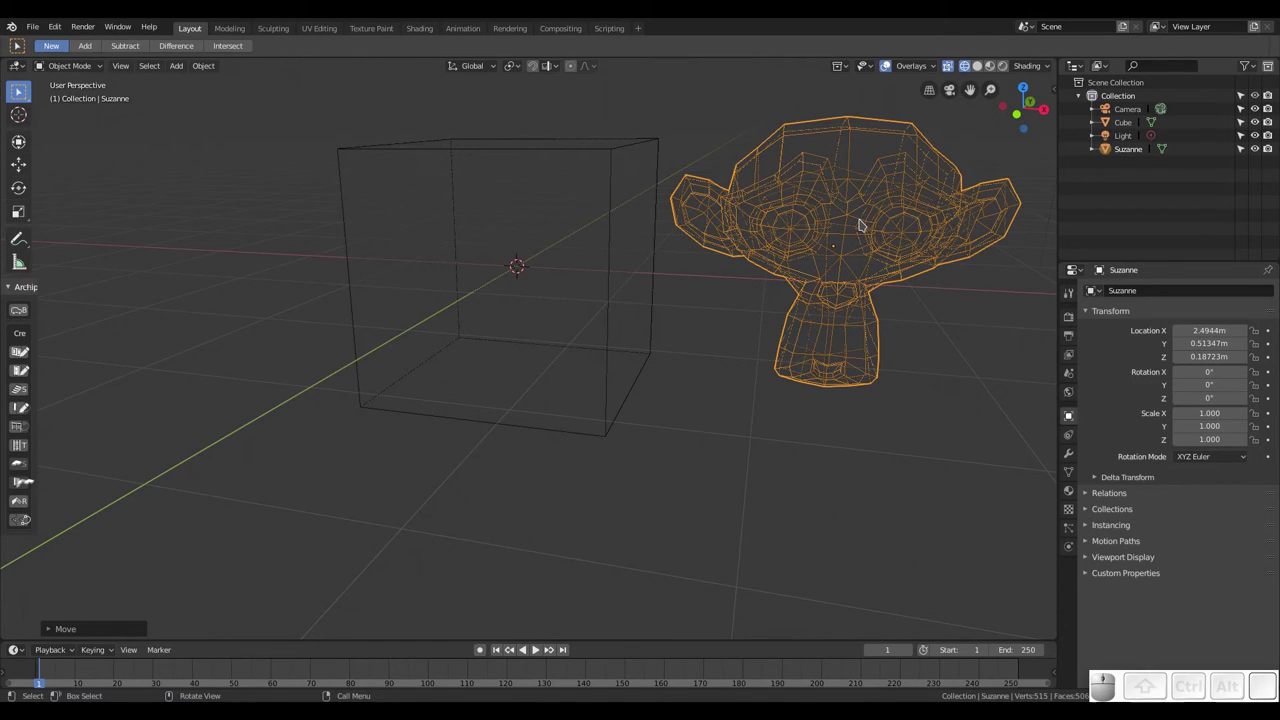
Add a Wireframe modifier to Suzanne and render the strut lattice beside the cube with F12
{"action": "left_click", "coordinate": [1068, 457]}
{"action": "left_click", "coordinate": [1125, 286]}
{"action": "left_click", "coordinate": [1013, 542]}
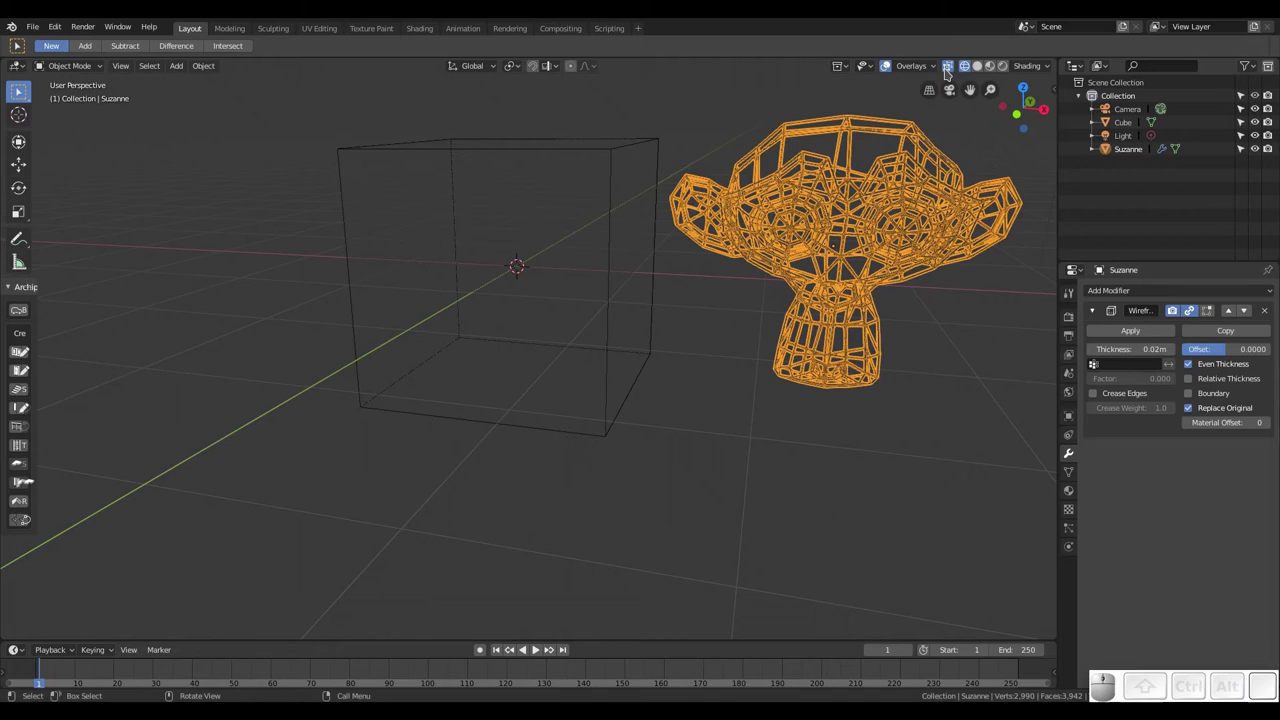
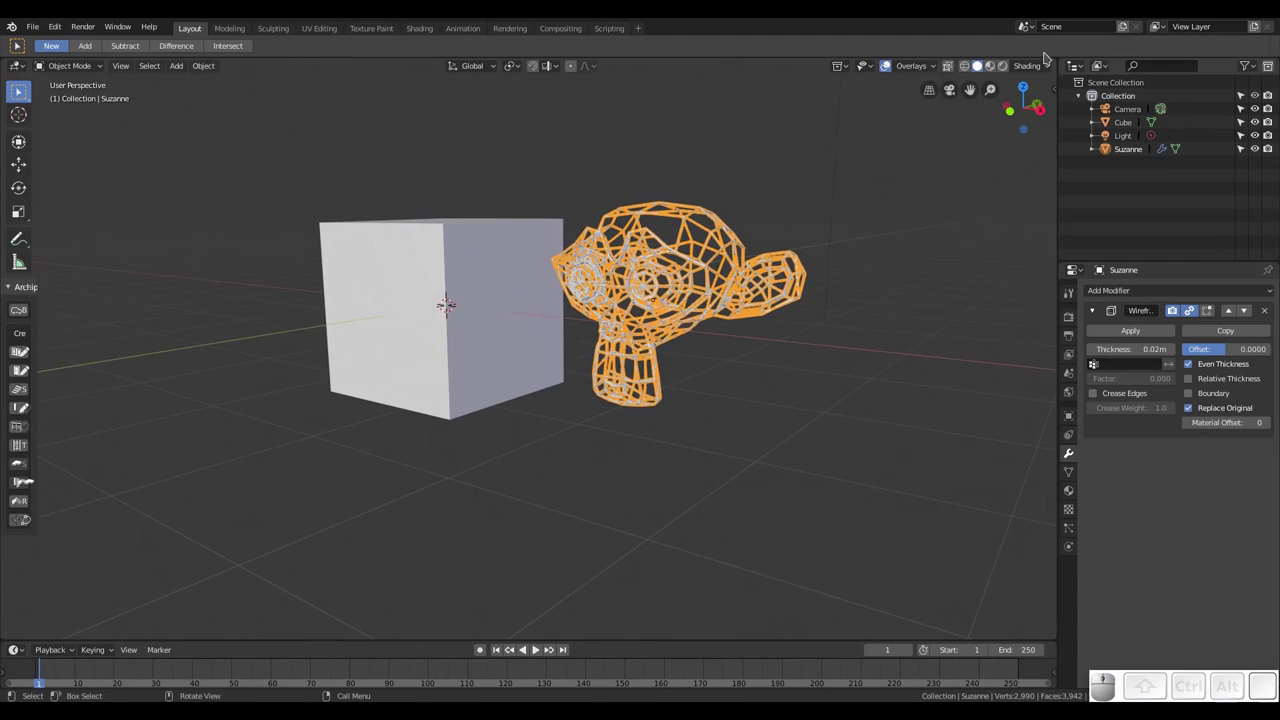
{"action": "scroll", "scroll_direction": "up", "scroll_amount": 3}
{"action": "key", "text": "F12"}
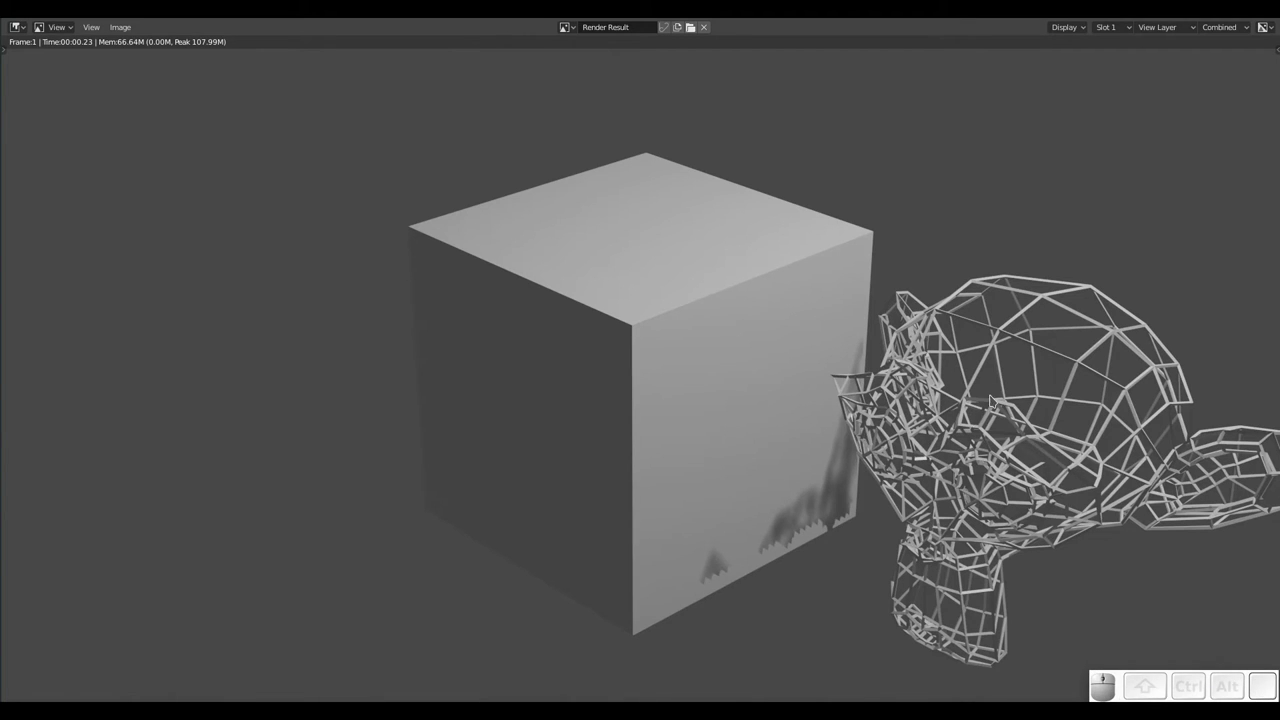
Close the render, remove Suzanne's Wireframe modifier and return to solid shading
{"action": "key", "text": "Escape"}
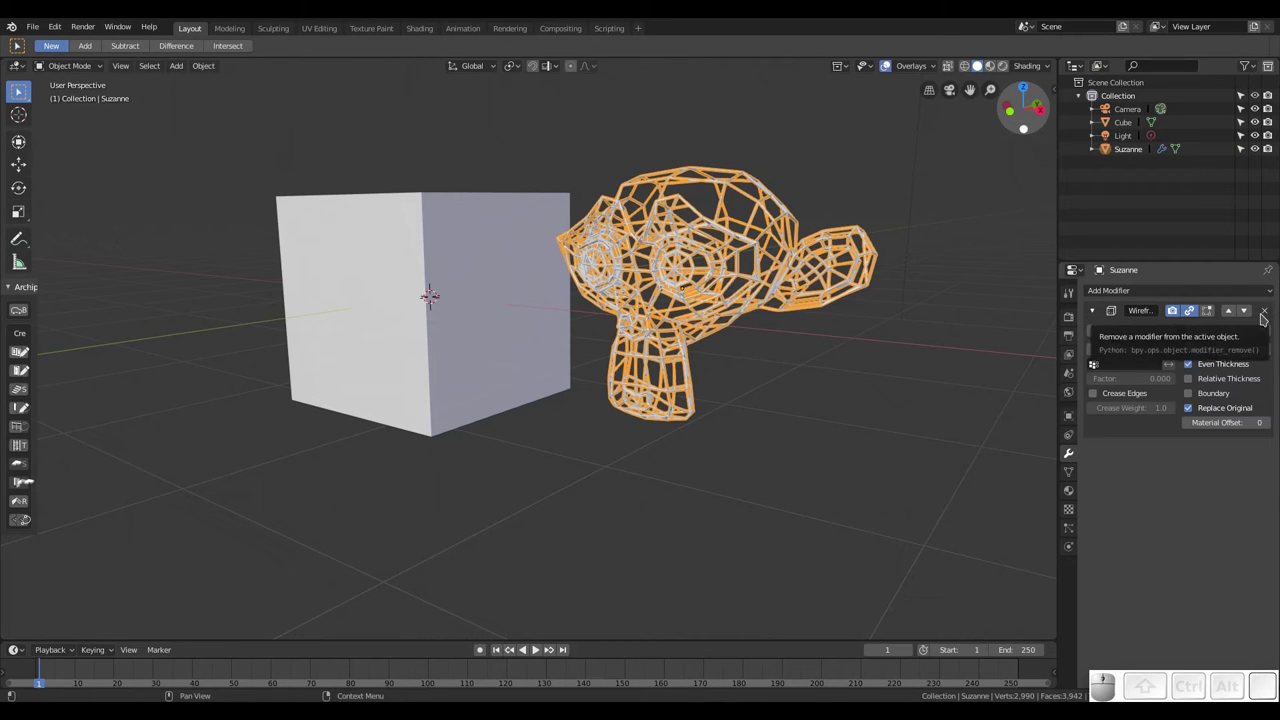
{"action": "left_click", "coordinate": [1270, 313]}
{"action": "left_click", "coordinate": [966, 64]}
{"action": "left_click", "coordinate": [981, 62]}
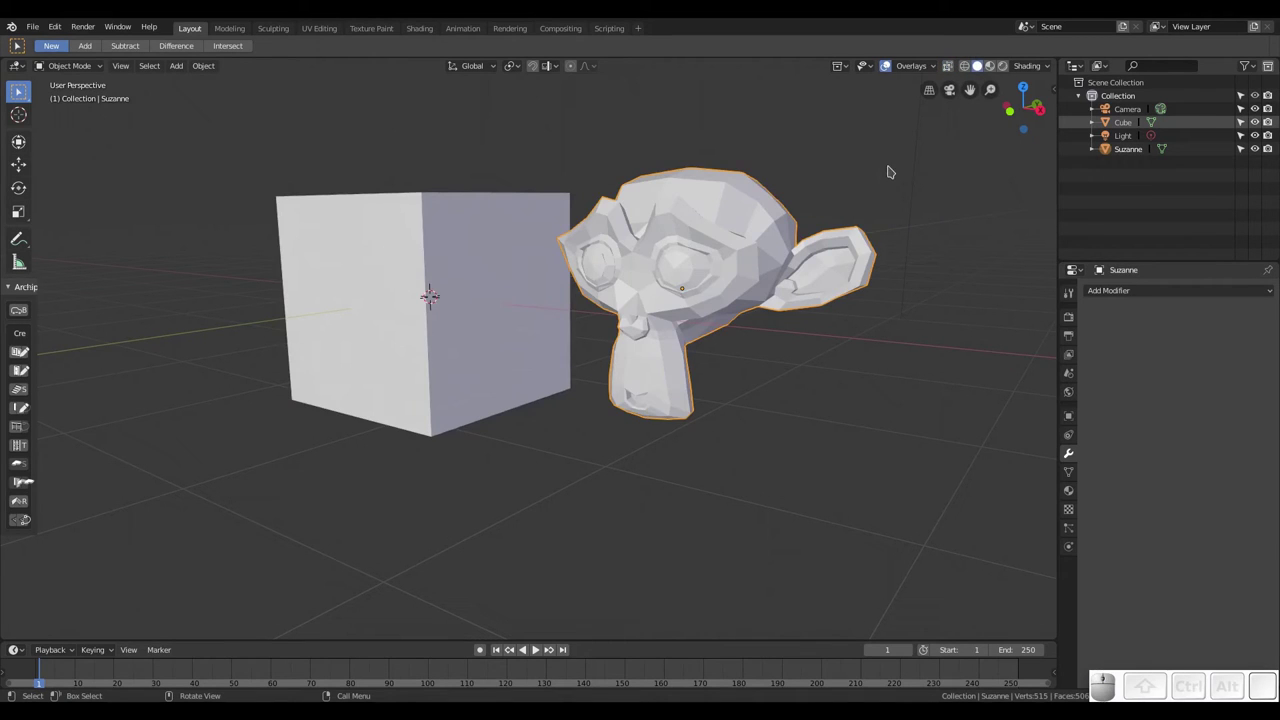
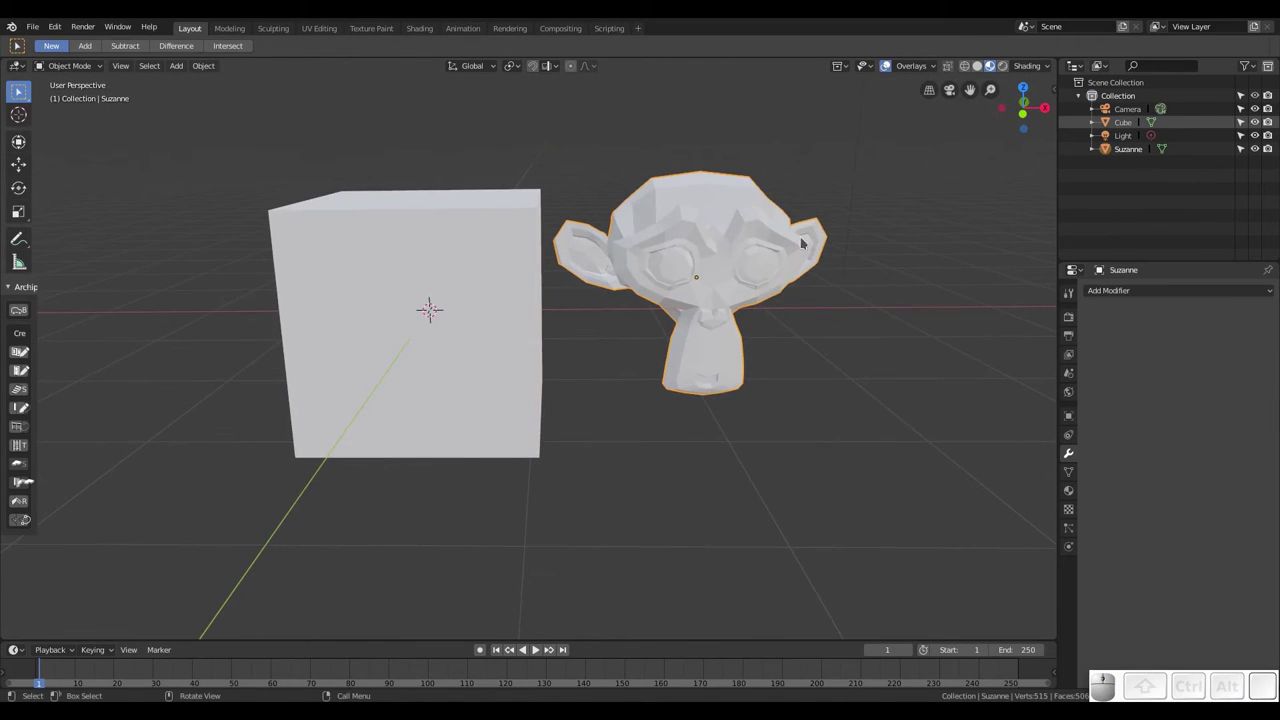
Create a new material for Suzanne with Metallic 1.000 and Roughness 0.142
{"action": "left_click", "coordinate": [1073, 492]}
{"action": "left_click", "coordinate": [1149, 343]}
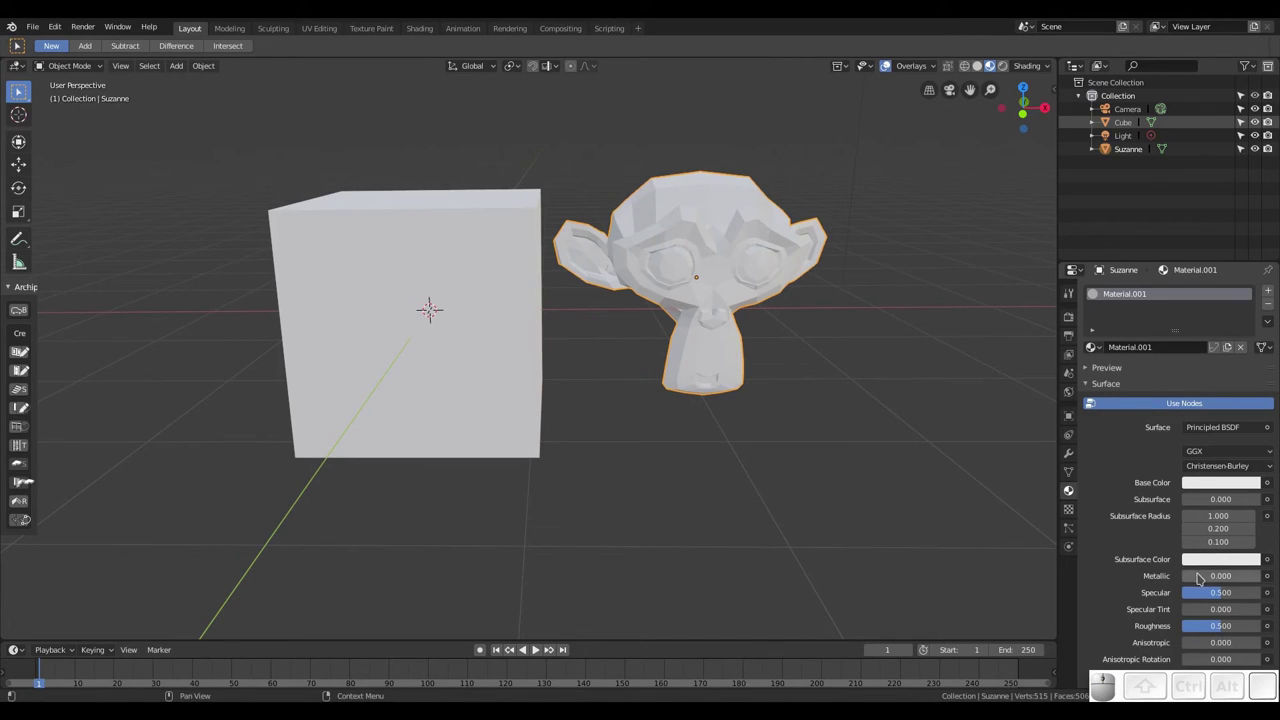
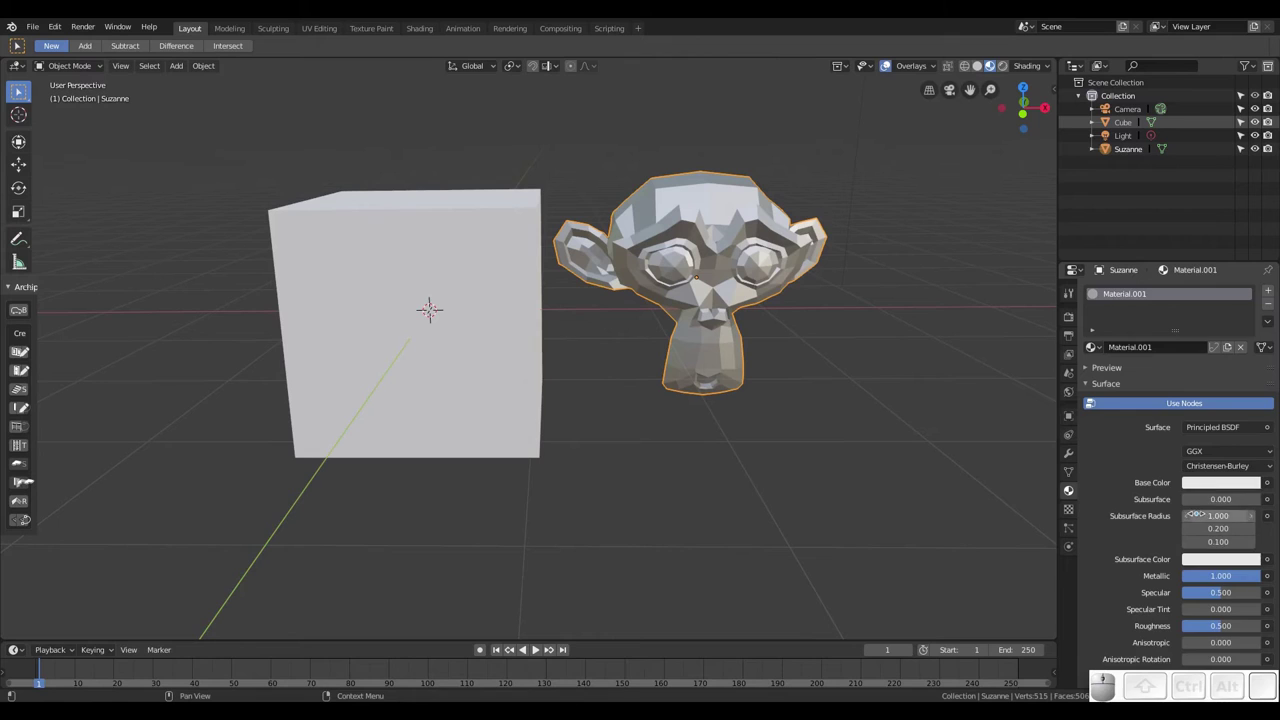
{"action": "scroll", "scroll_direction": "down", "scroll_amount": 3}
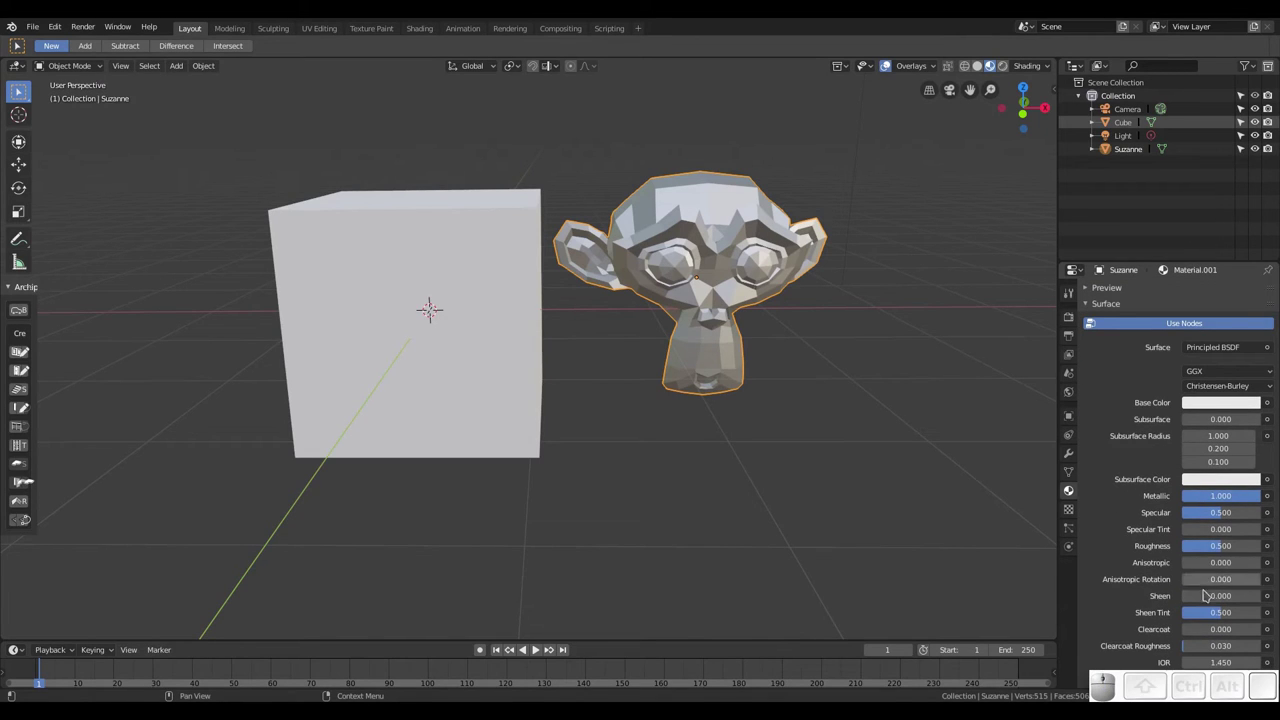
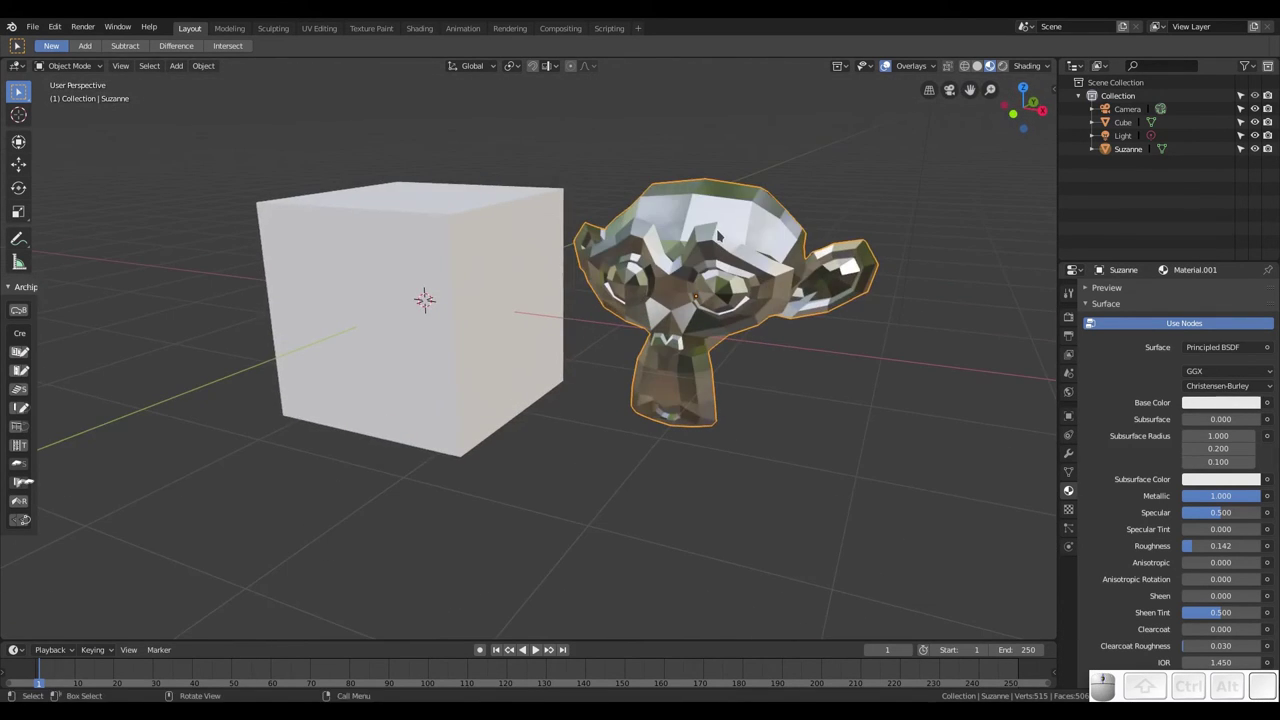
{"action": "scroll", "scroll_direction": "up", "scroll_amount": 3}
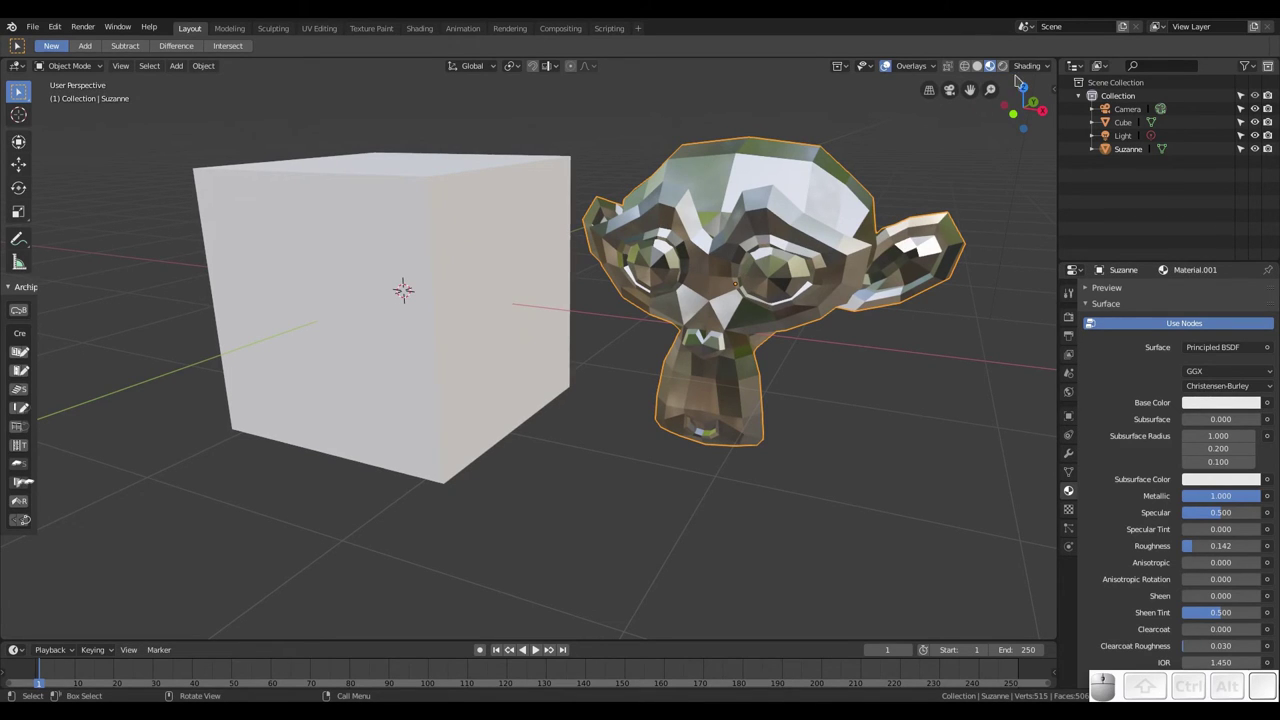
Browse the studio HDRI environments in the viewport Shading popover for a bluish one
{"action": "left_click", "coordinate": [1036, 63]}
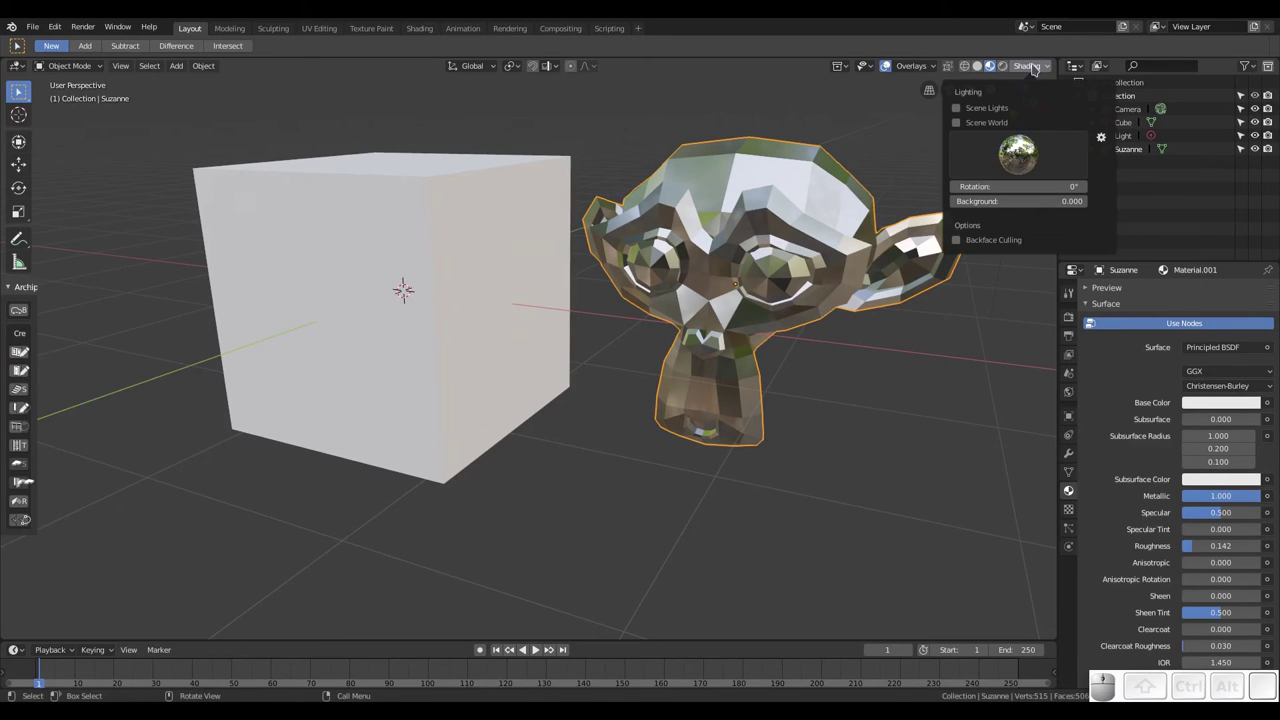
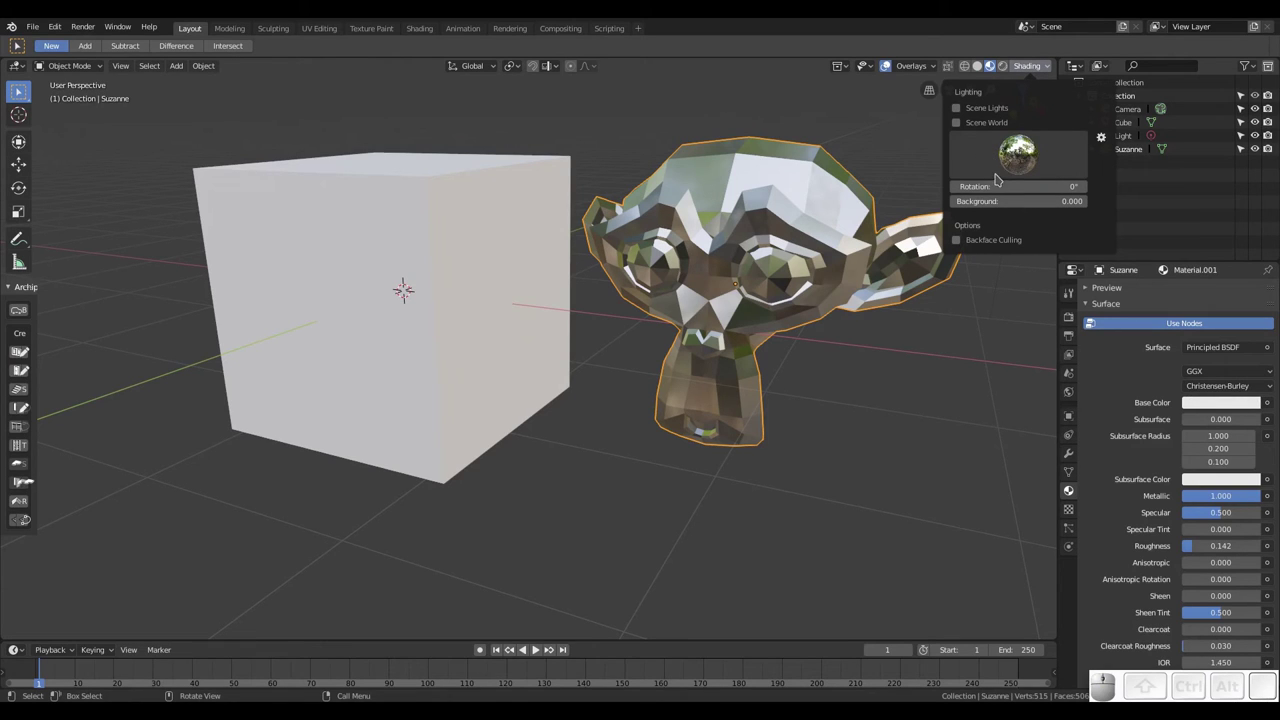
{"action": "left_click", "coordinate": [1020, 152]}
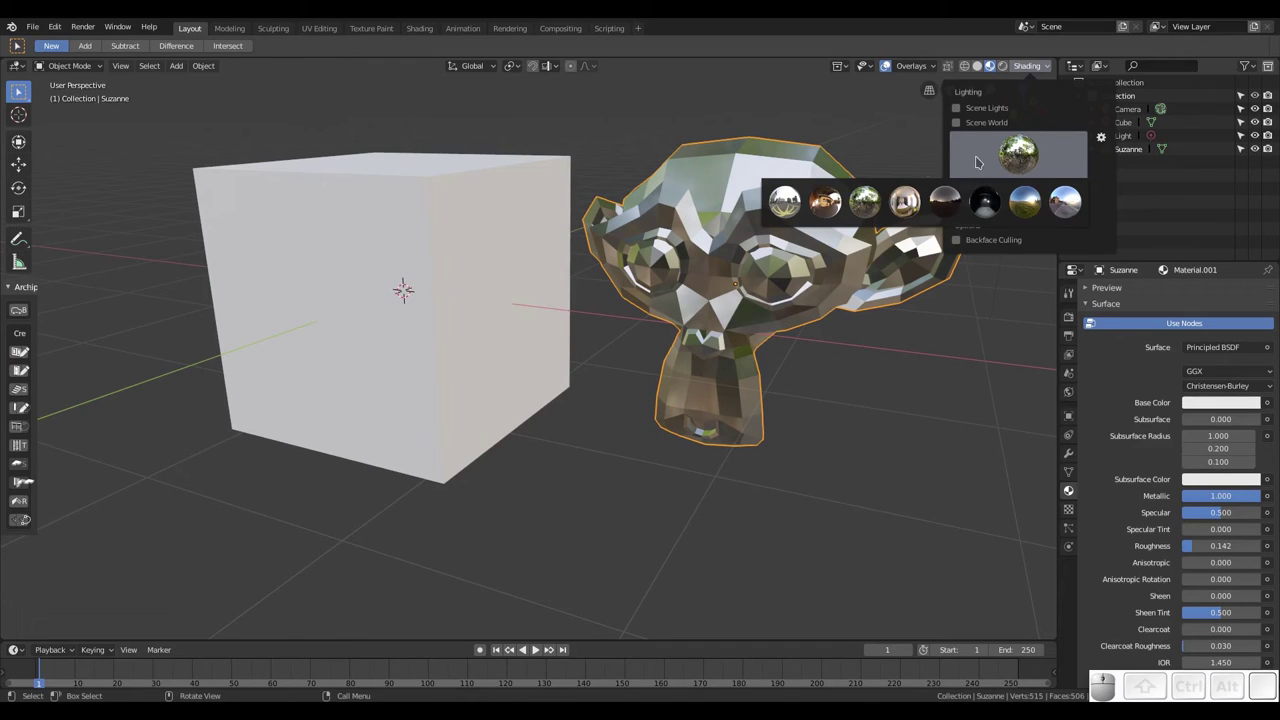
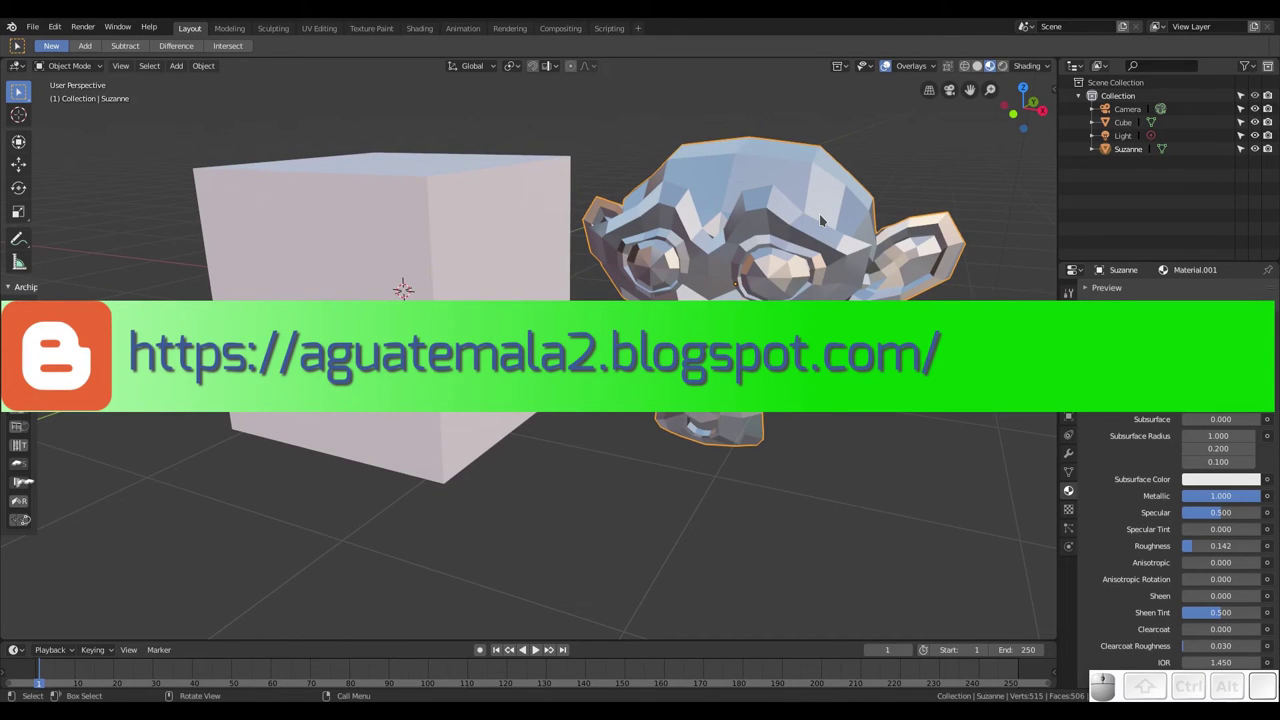
Give Suzanne a level-2 Subdivision modifier and Shade Smooth
{"action": "key", "text": "ctrl+2"}
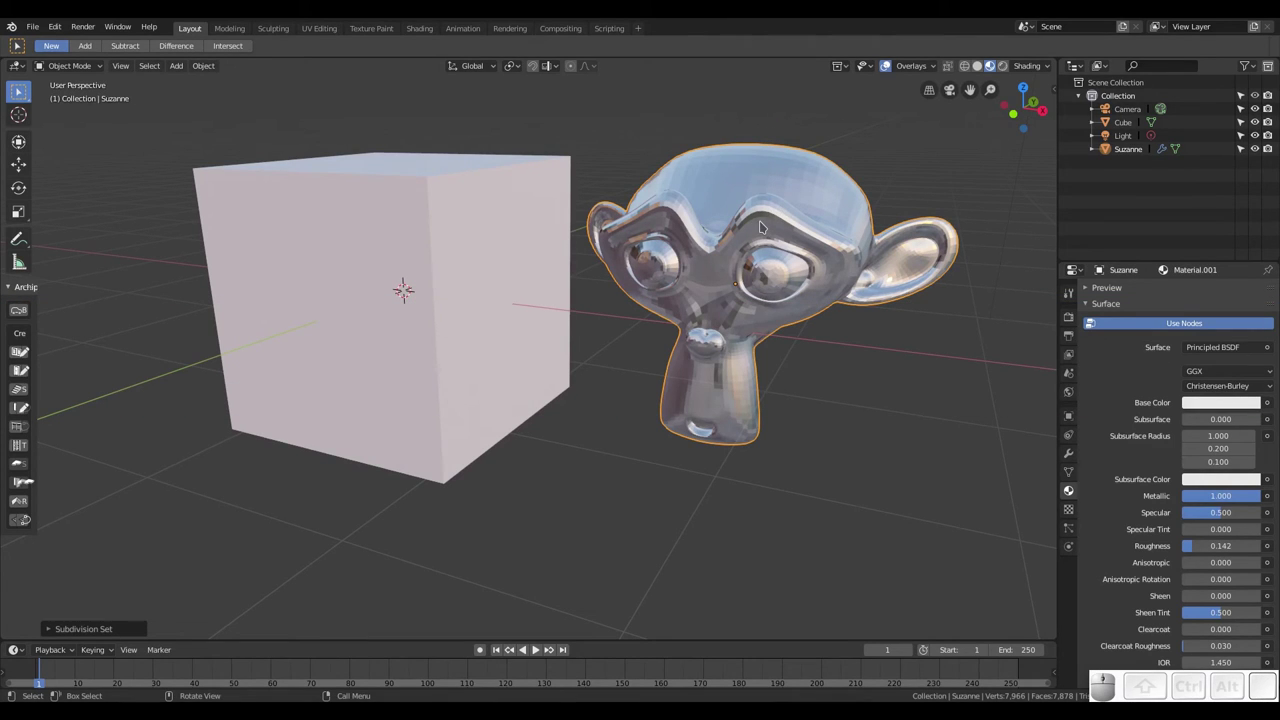
{"action": "right_click", "coordinate": [763, 221]}
{"action": "left_click", "coordinate": [733, 221]}
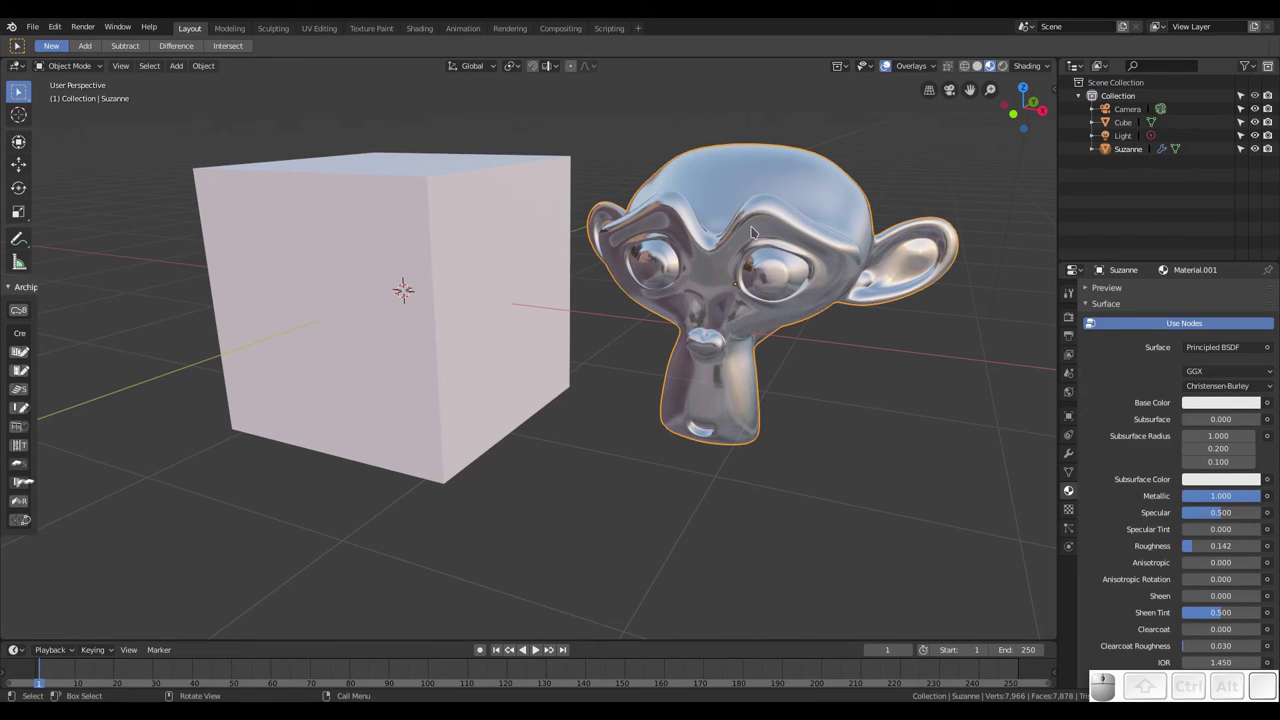
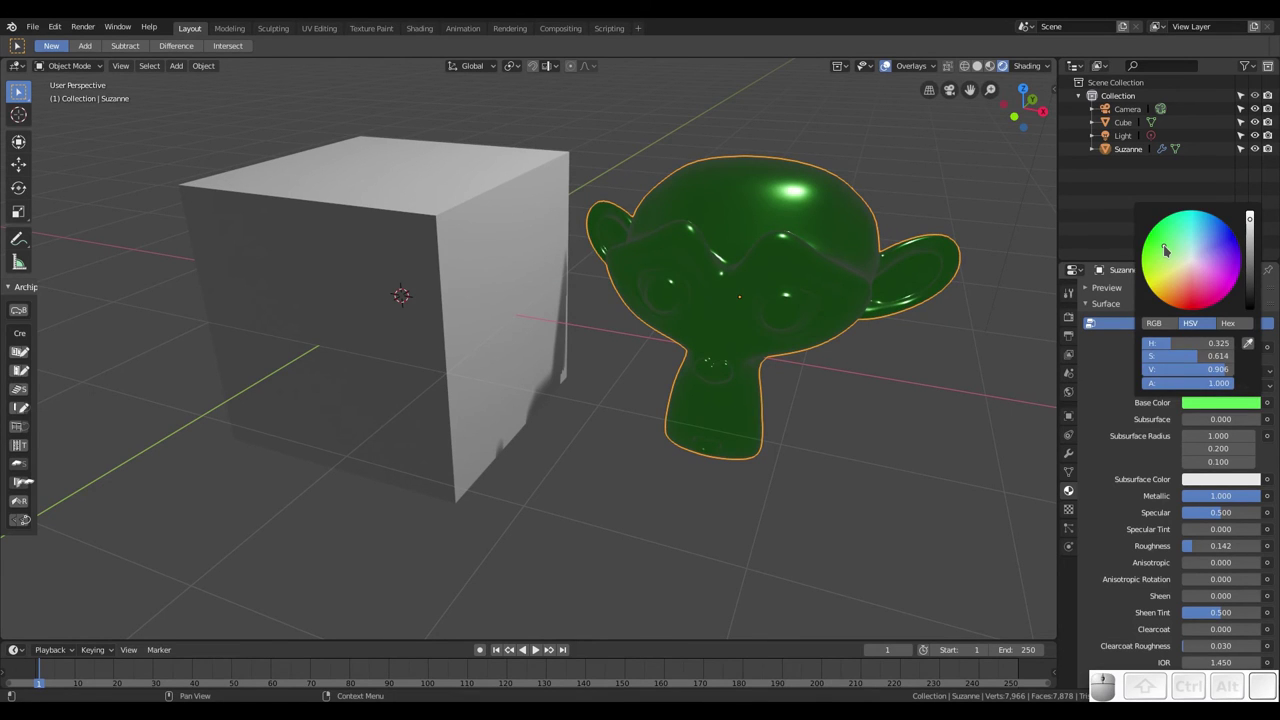
Render the green Suzanne with F12, close it and look through the scene camera
{"action": "key", "text": "F12"}
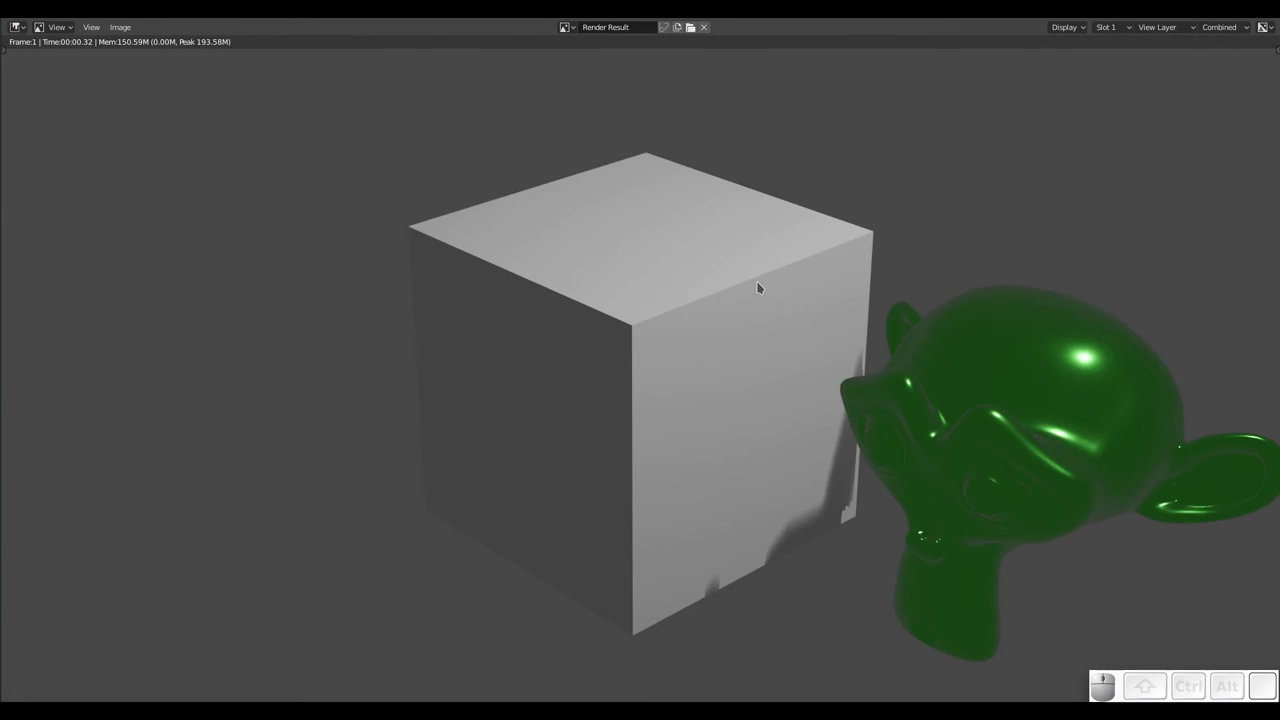
{"action": "key", "text": "Escape"}
{"action": "key", "text": "KP_0"}
{"action": "scroll", "scroll_direction": "up", "scroll_amount": 3}
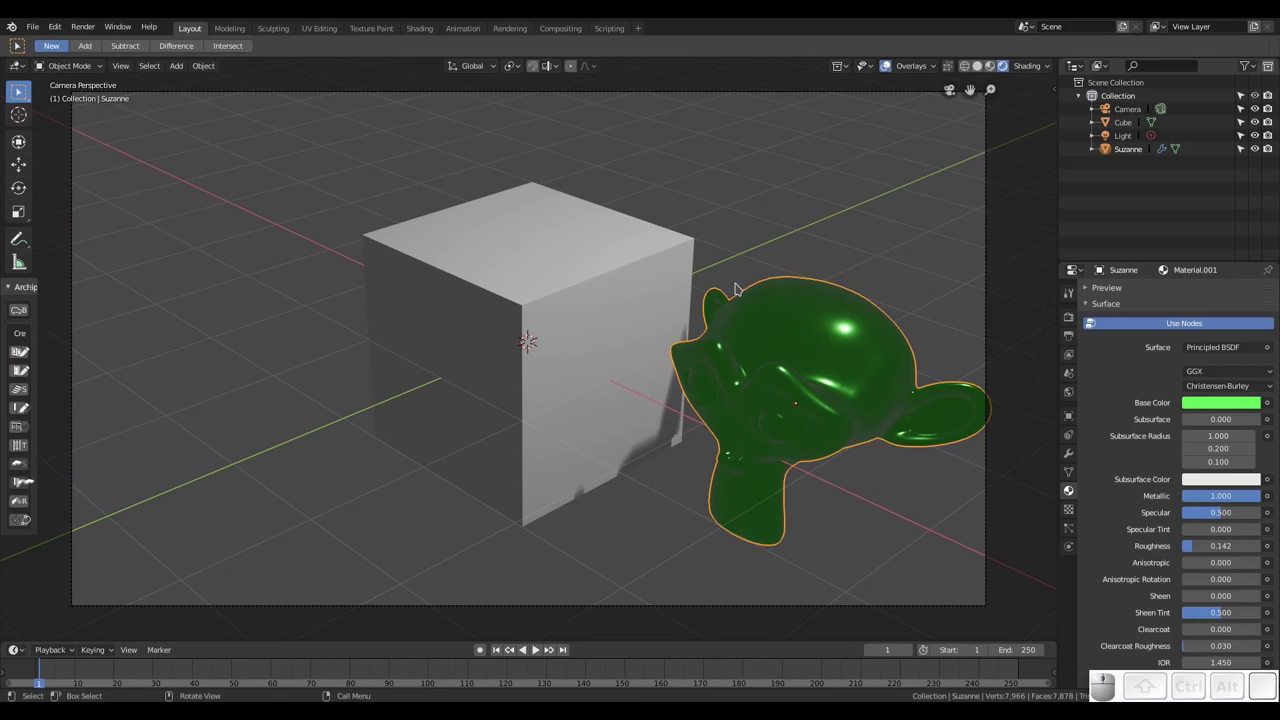
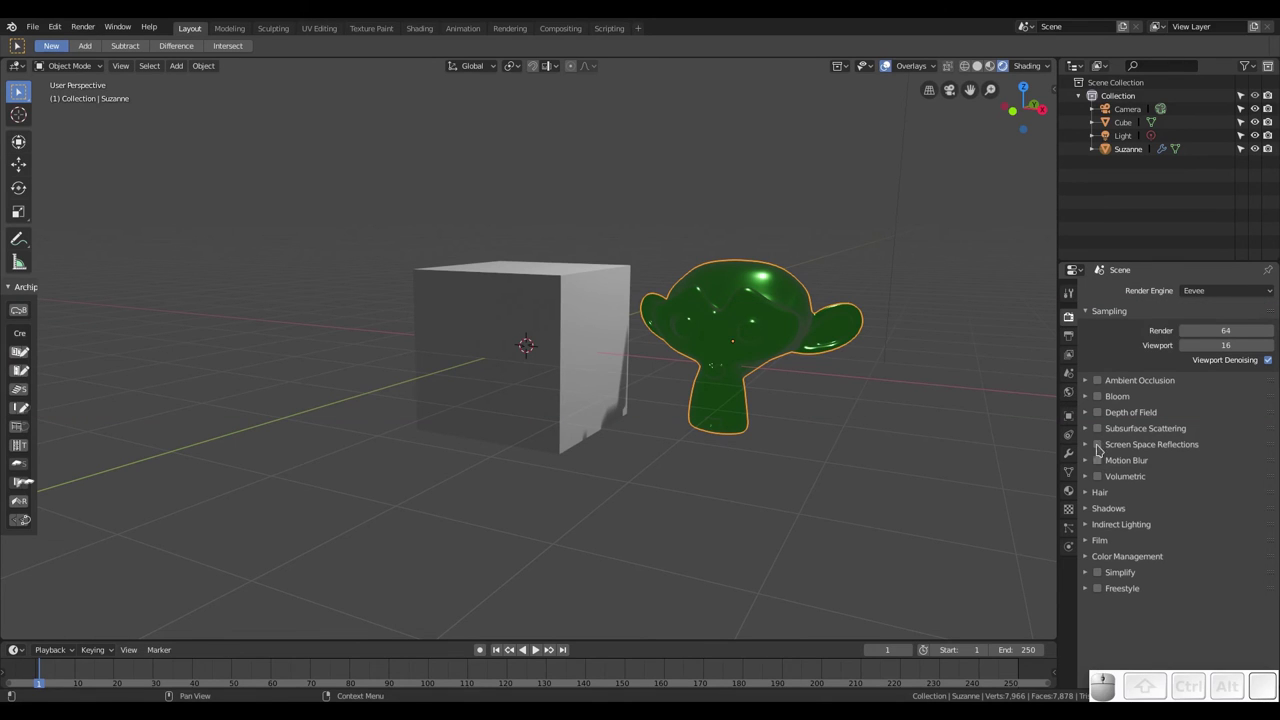
Enable Screen Space Reflections and scroll to the material's Alpha Blend settings
{"action": "left_click", "coordinate": [1099, 440]}
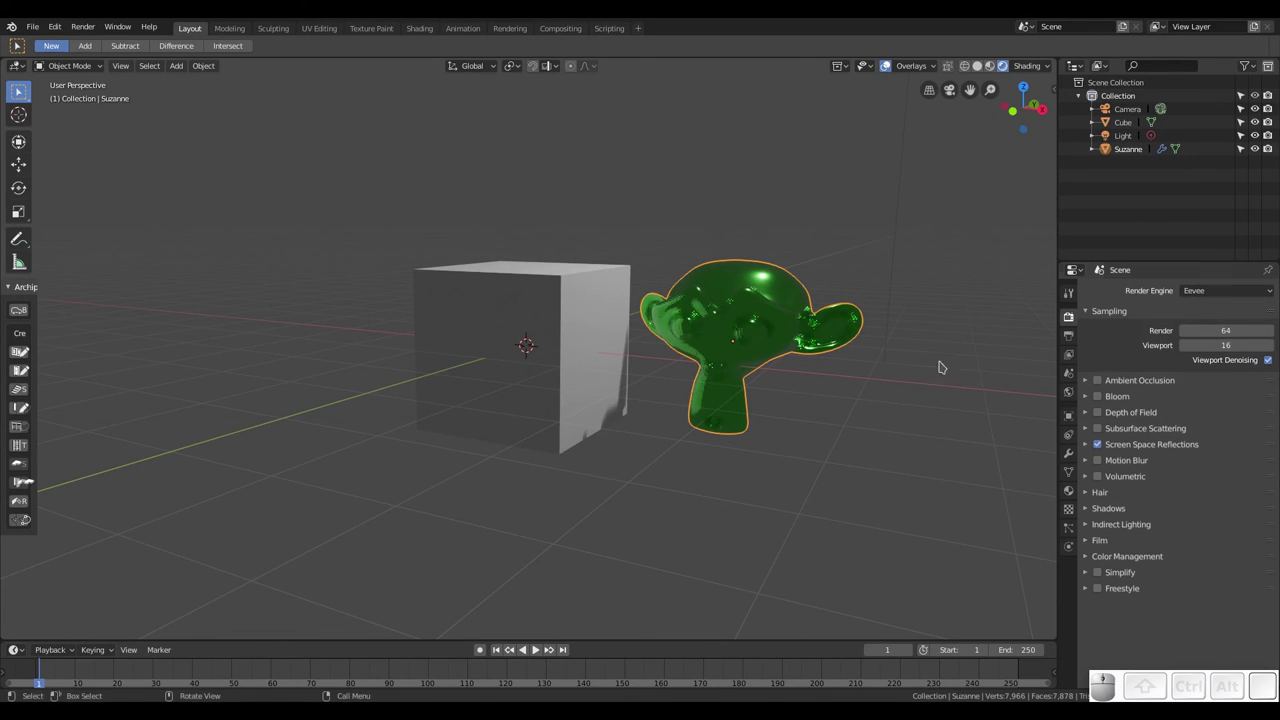
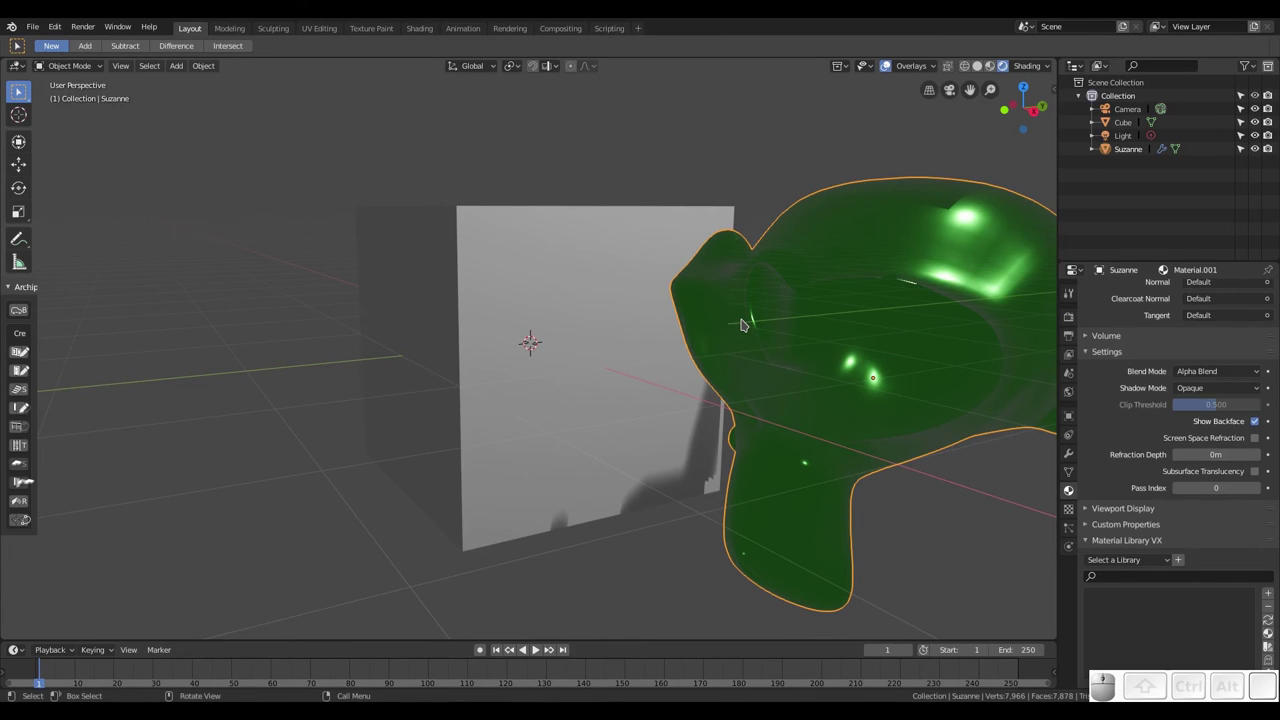
{"action": "scroll", "scroll_direction": "down", "scroll_amount": 3}
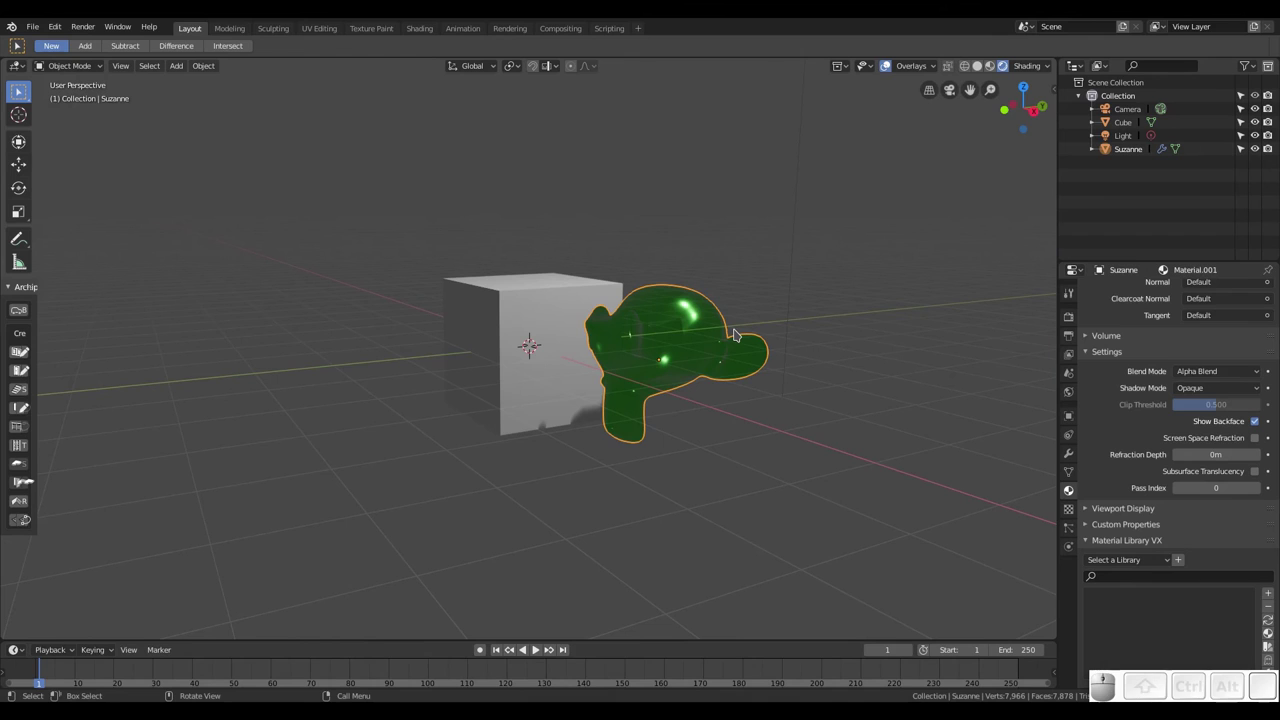
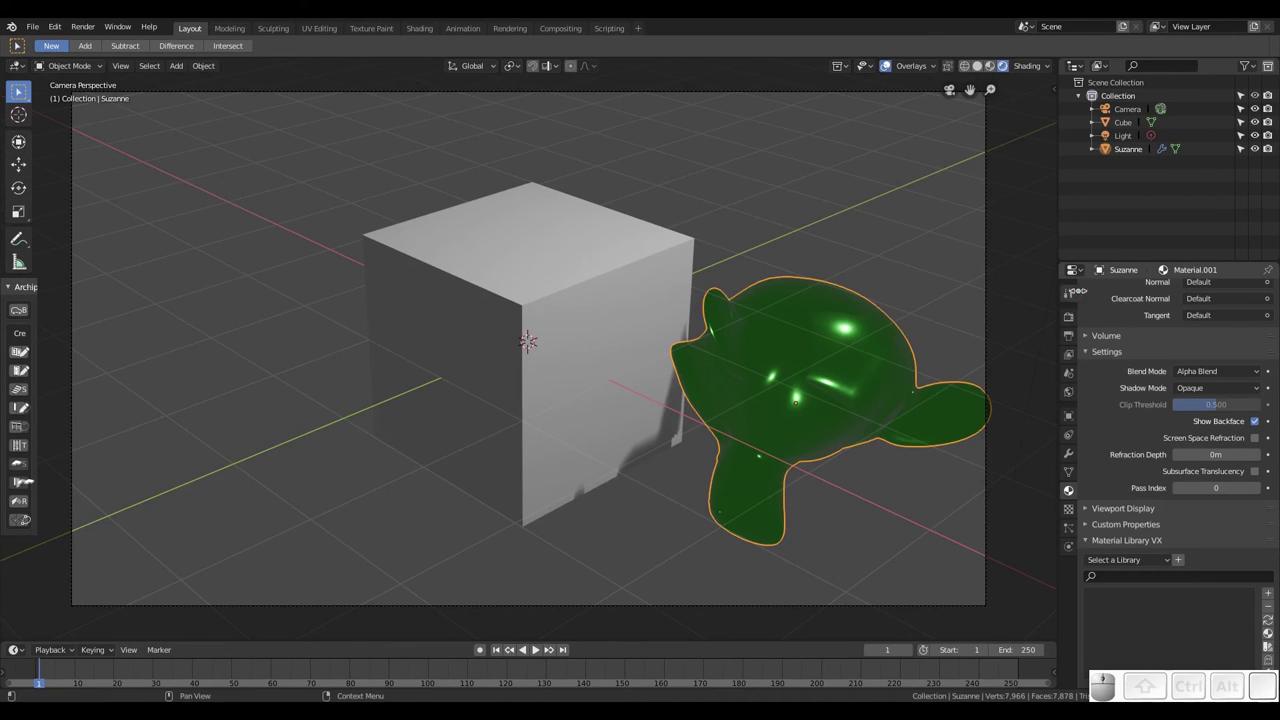
Set Render Engine to Cycles, preview rendered shading through the camera, then return to a free perspective
{"action": "left_click", "coordinate": [1075, 317]}
{"action": "left_click", "coordinate": [1207, 291]}
{"action": "left_click", "coordinate": [1205, 330]}
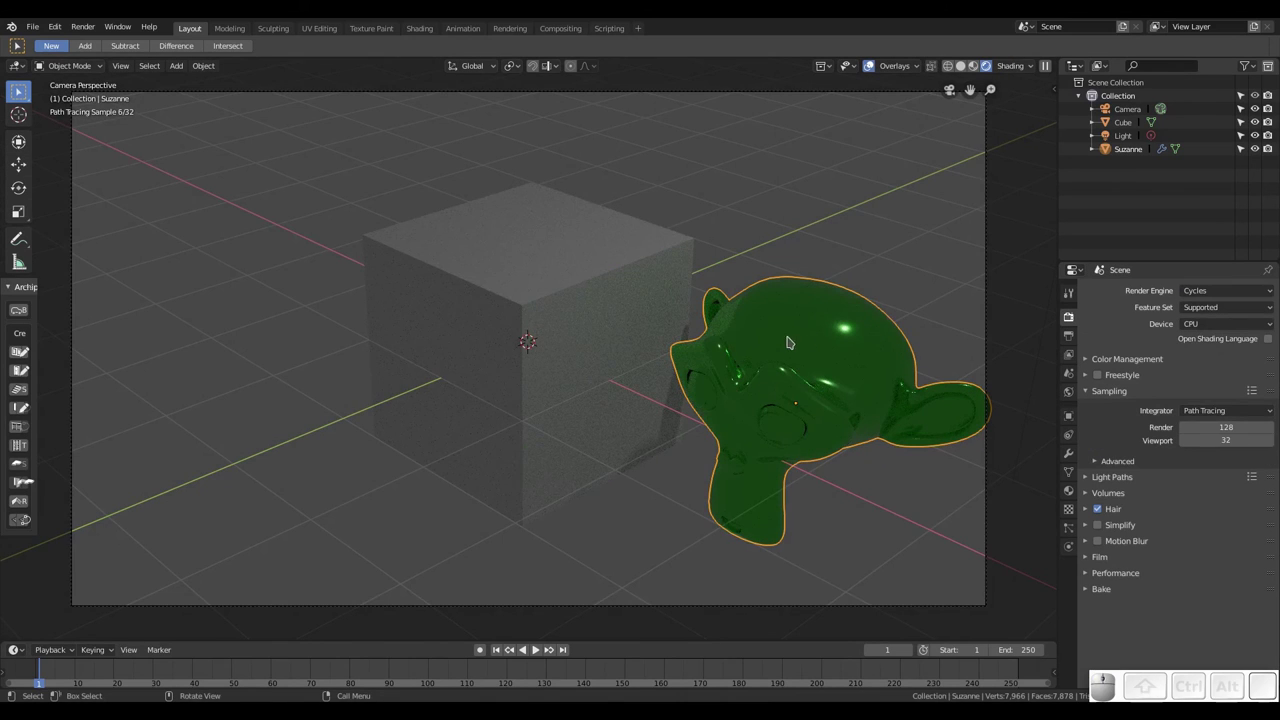
{"action": "left_click_drag", "start_coordinate": [795, 346], "coordinate": [727, 350]}
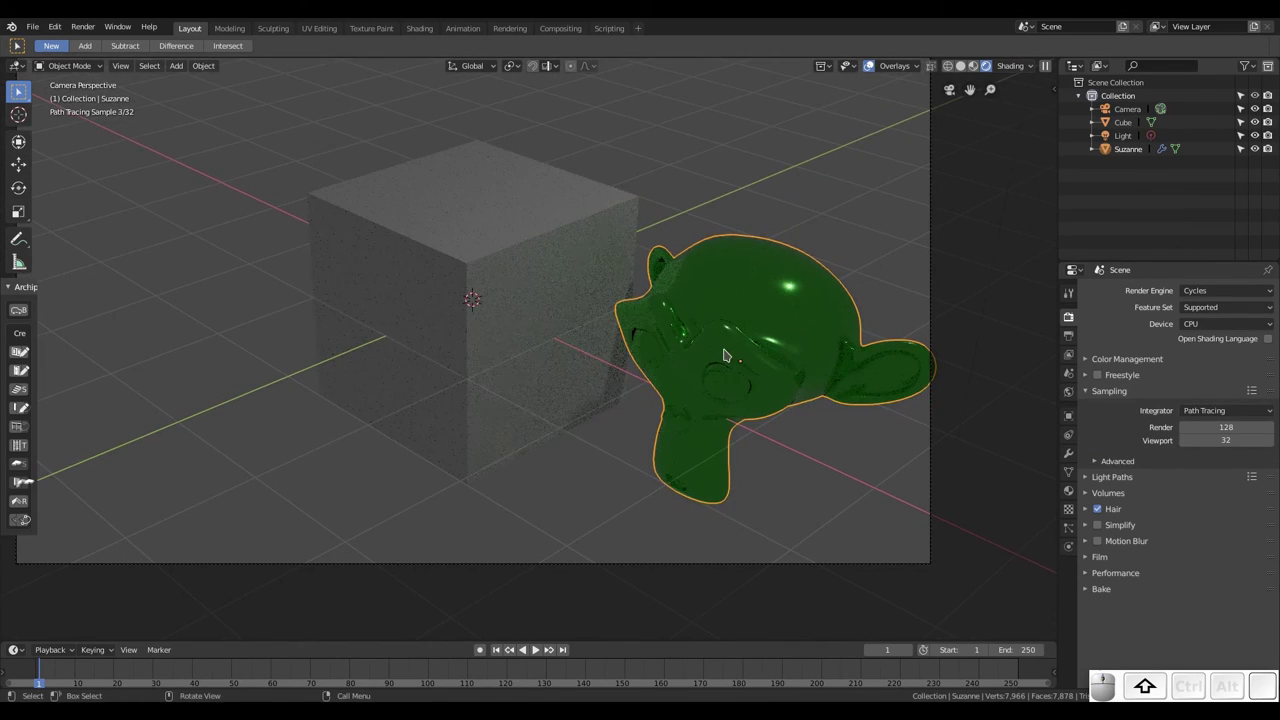
{"action": "scroll", "scroll_direction": "up", "scroll_amount": 3}
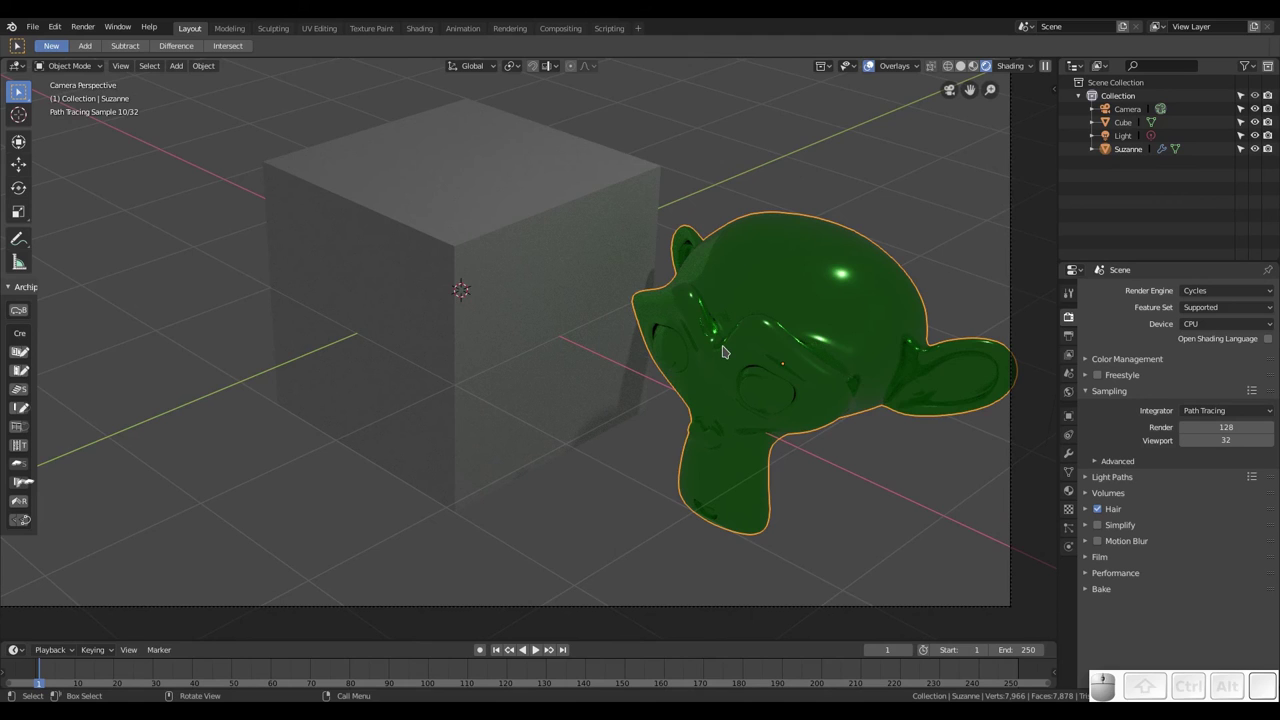
{"action": "key", "text": "shift+z"}
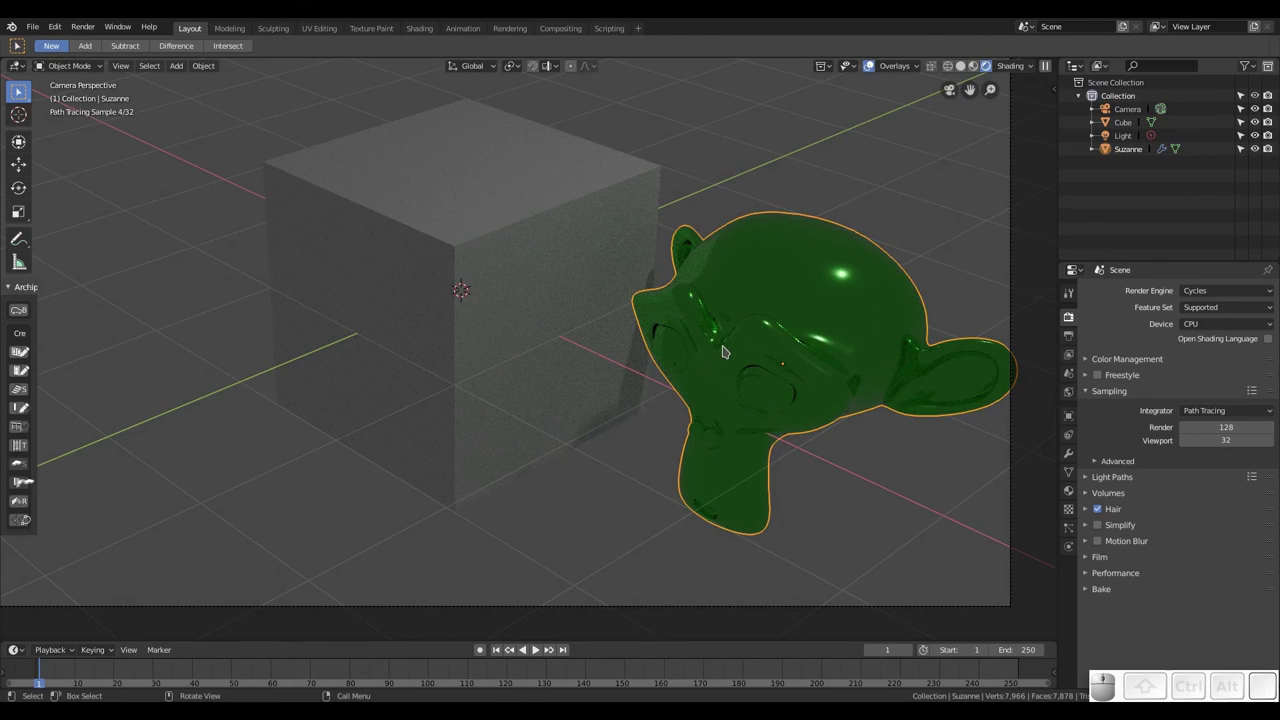